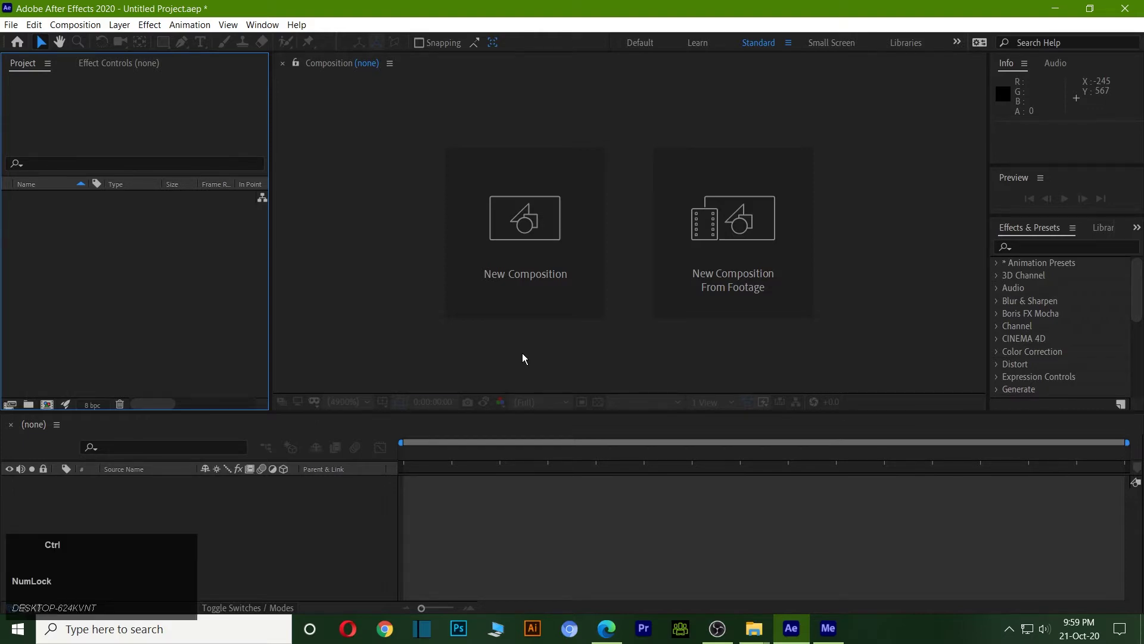
- Create a new HDTV 1080 29.97 composition named Comp 1 with a black background
key(ctrl+n)
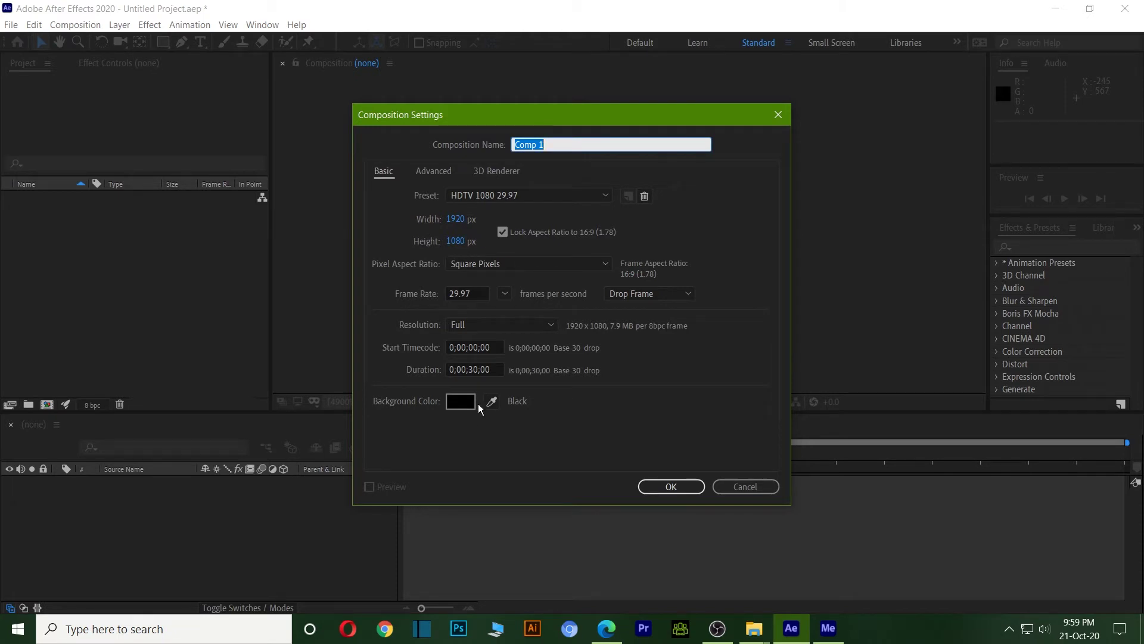
click(472, 407)
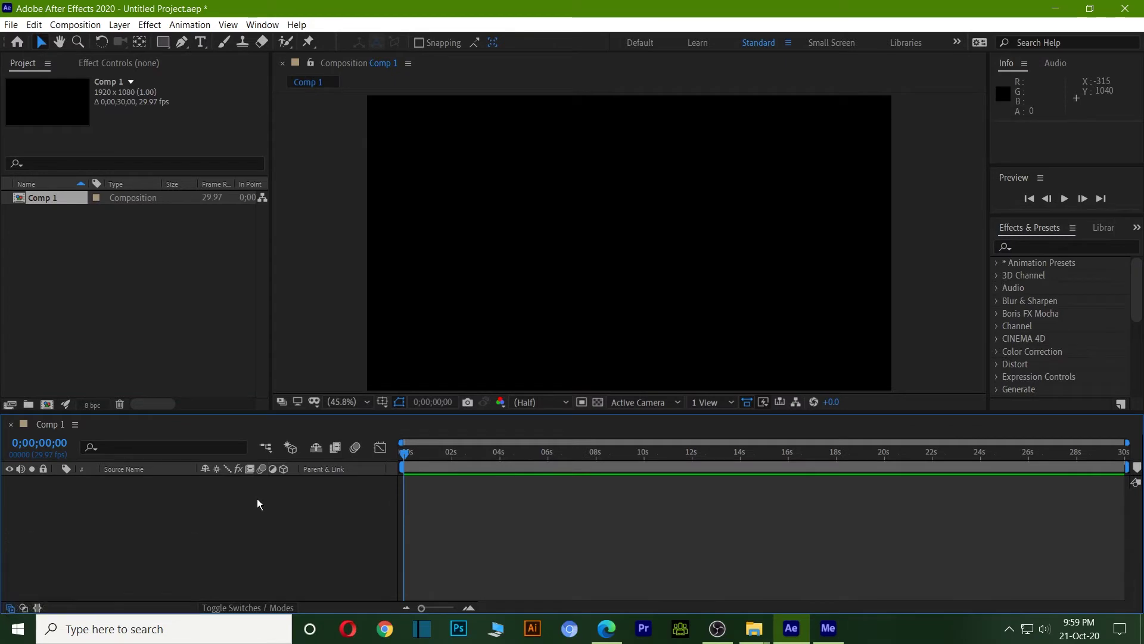
- Add a black solid layer, Black Solid 1, to Comp 1
right_click(261, 503)
click(333, 359)
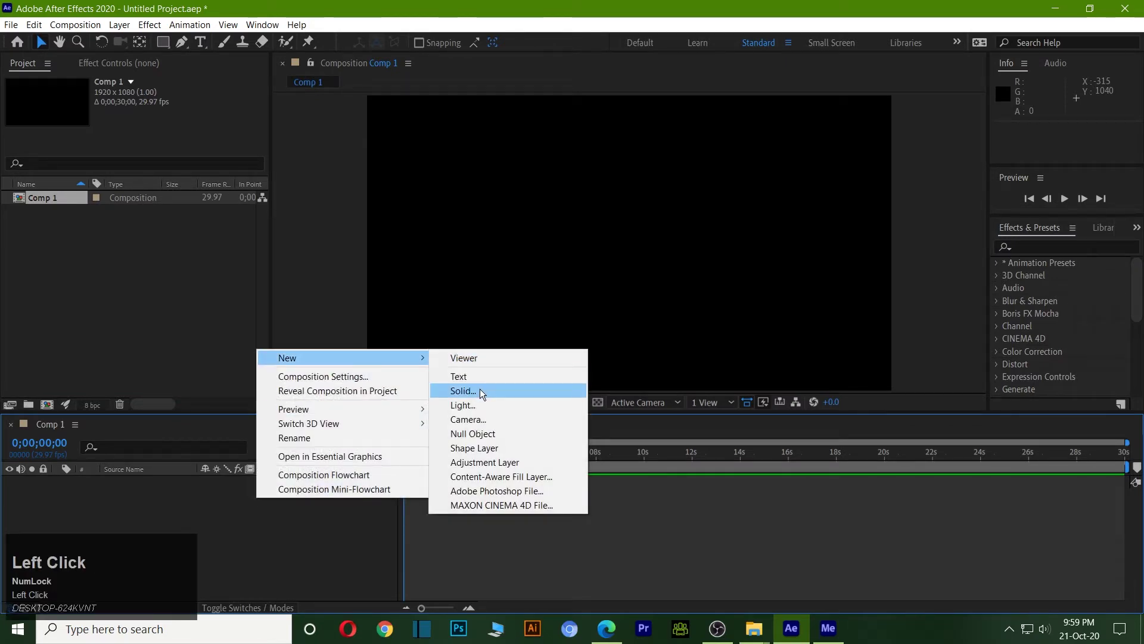
click(348, 554)
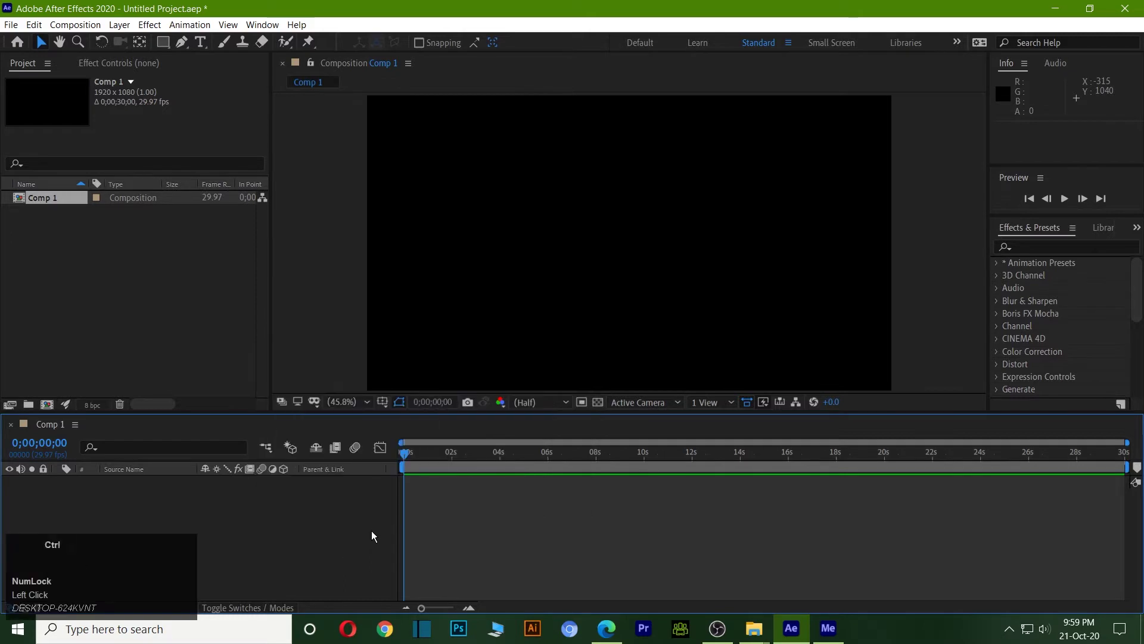
key(ctrl+y)
click(389, 411)
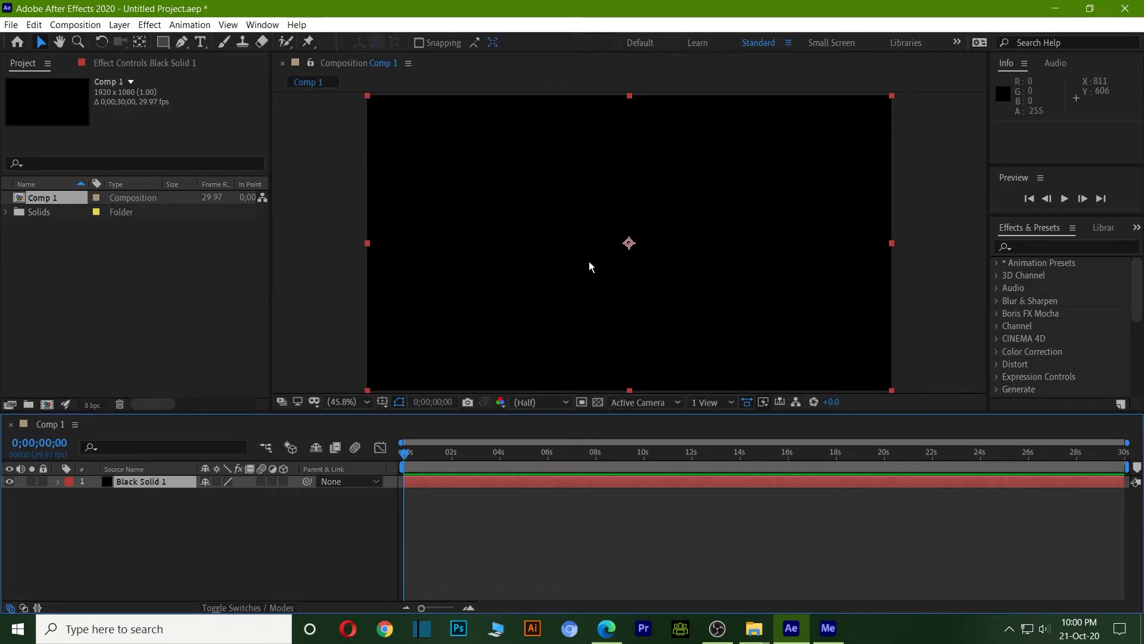
- In Edge, search Google for free images and open the Pixabay result
click(615, 635)
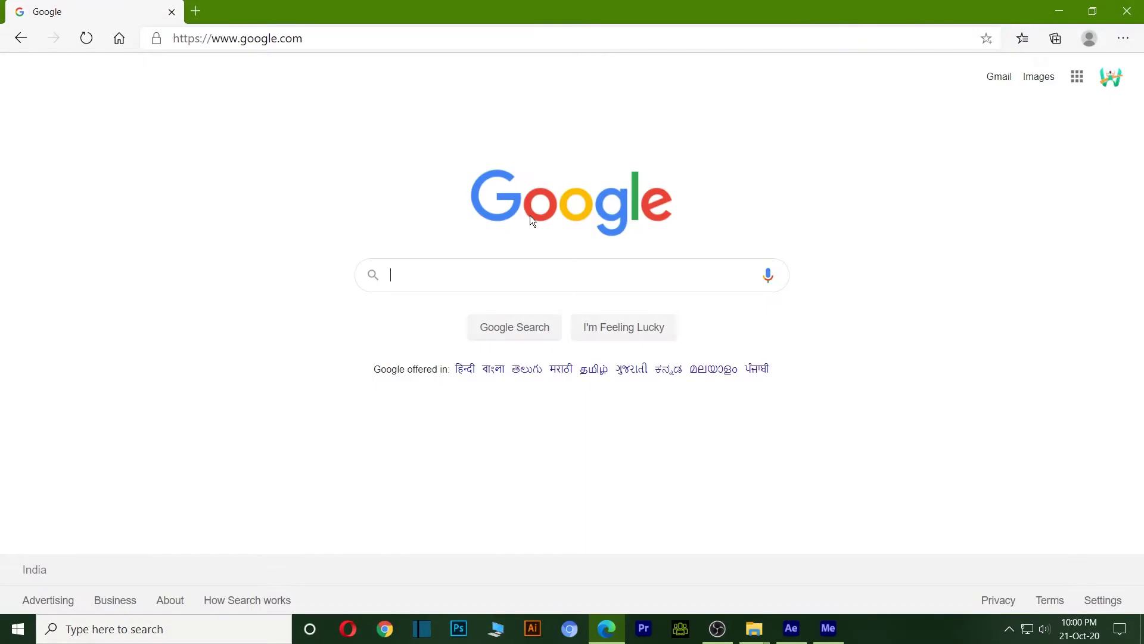
text(freemiam)
key(BackSpace)
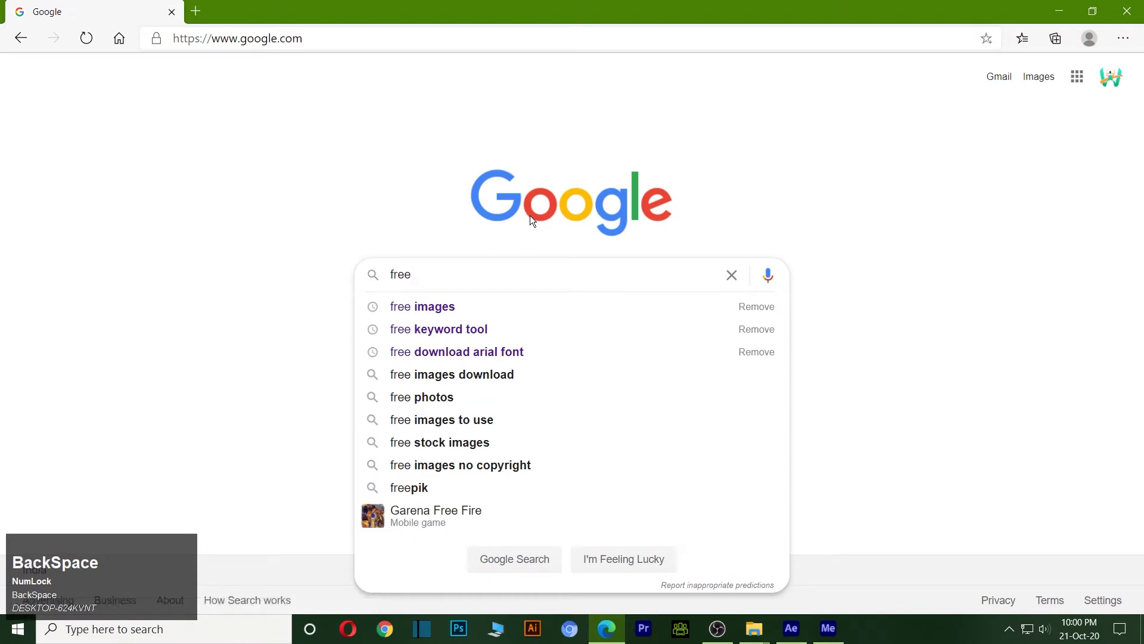
double_click(421, 314)
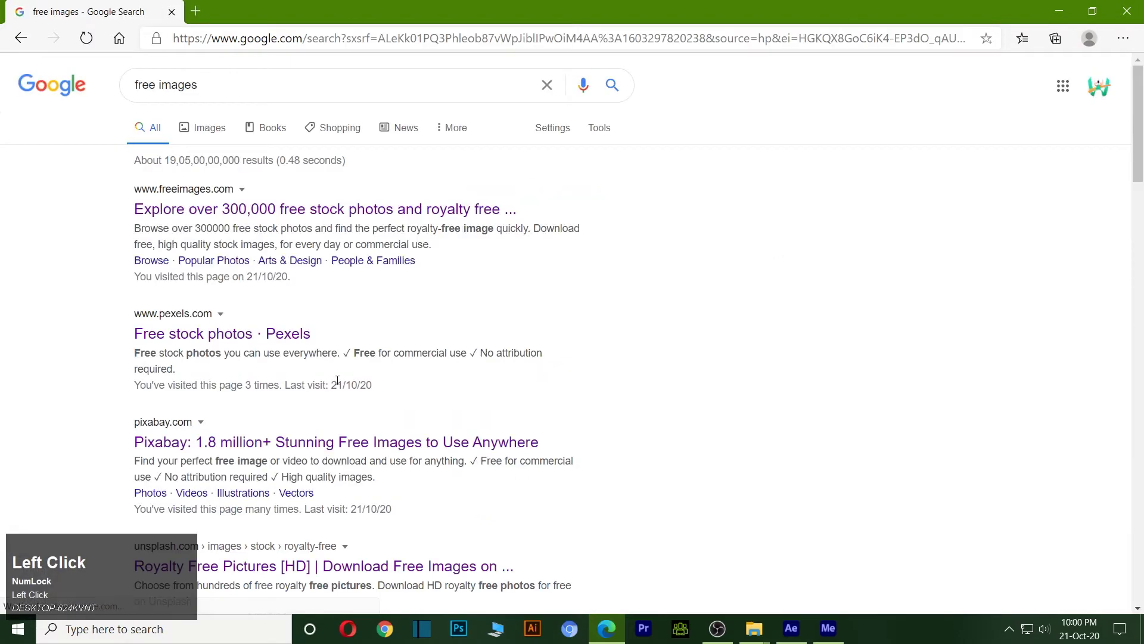
scroll(down, 3)
click(271, 367)
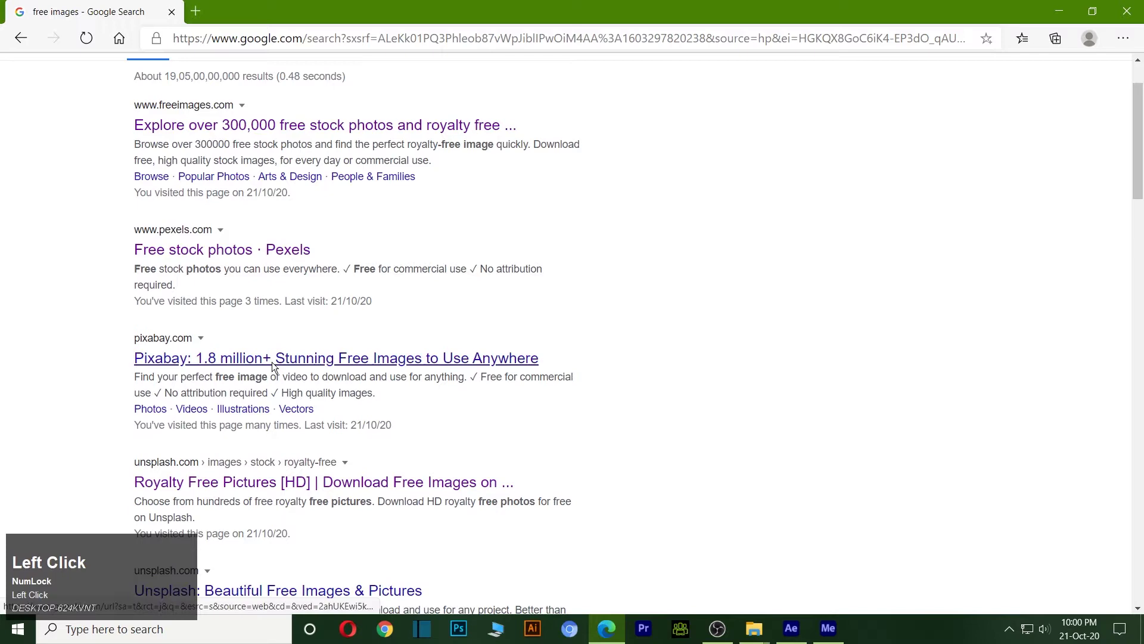
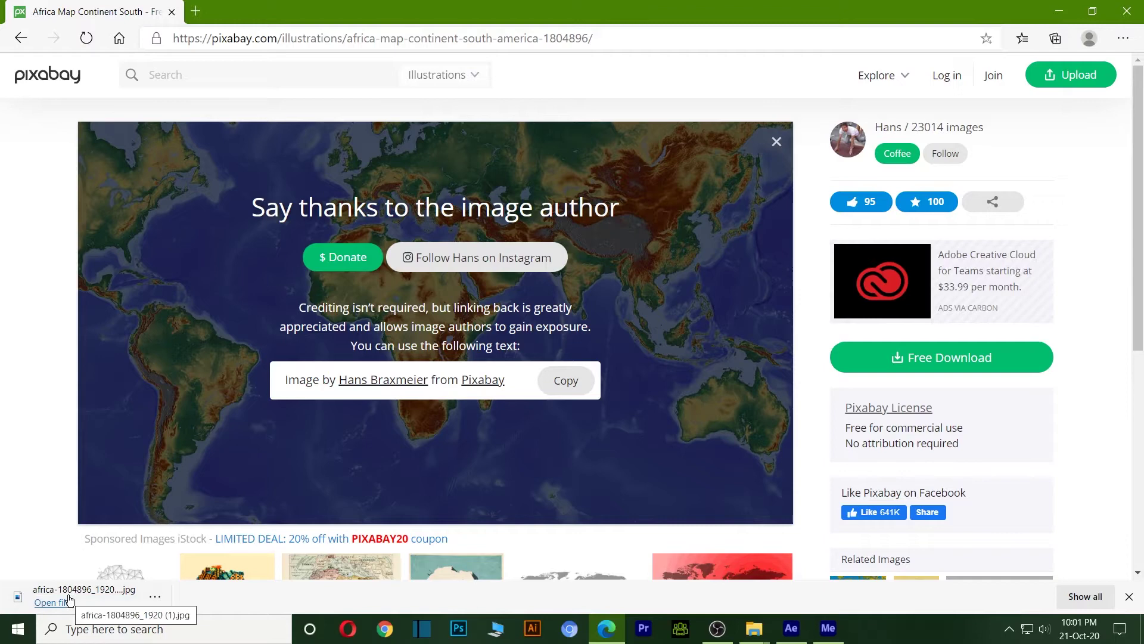
- Import the downloaded world map jpg and place it above Black Solid 1 in Comp 1
click(84, 590)
drag(83, 590, 149, 486)
drag(149, 485, 494, 330)
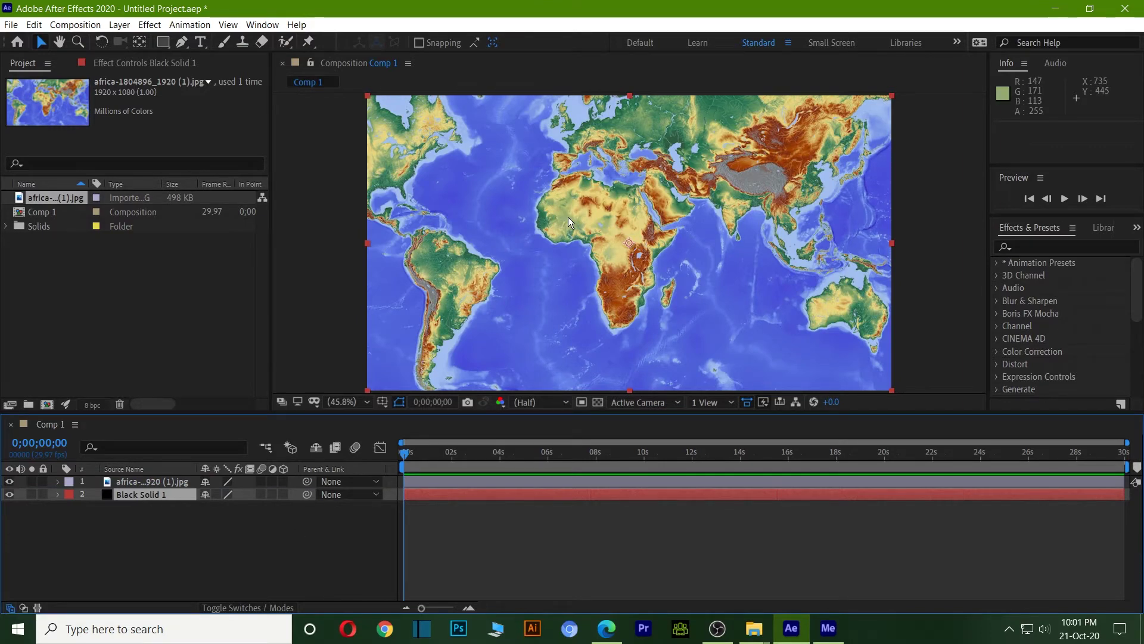
- Scale the map layer up until it fills the composition frame
click(56, 502)
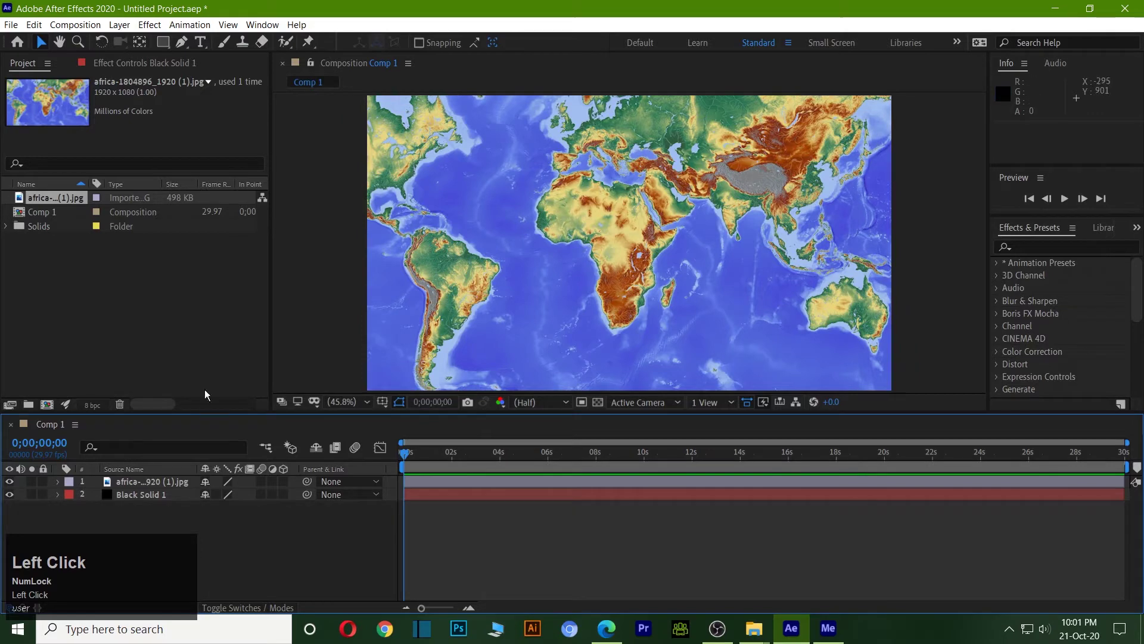
click(62, 485)
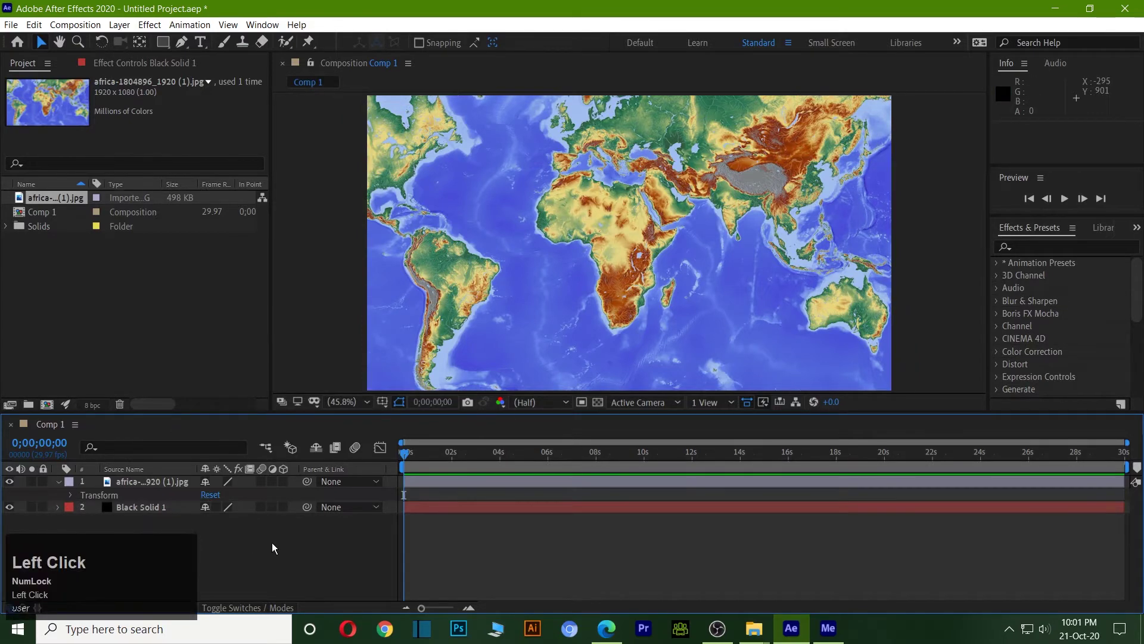
key(s)
drag(242, 499, 667, 250)
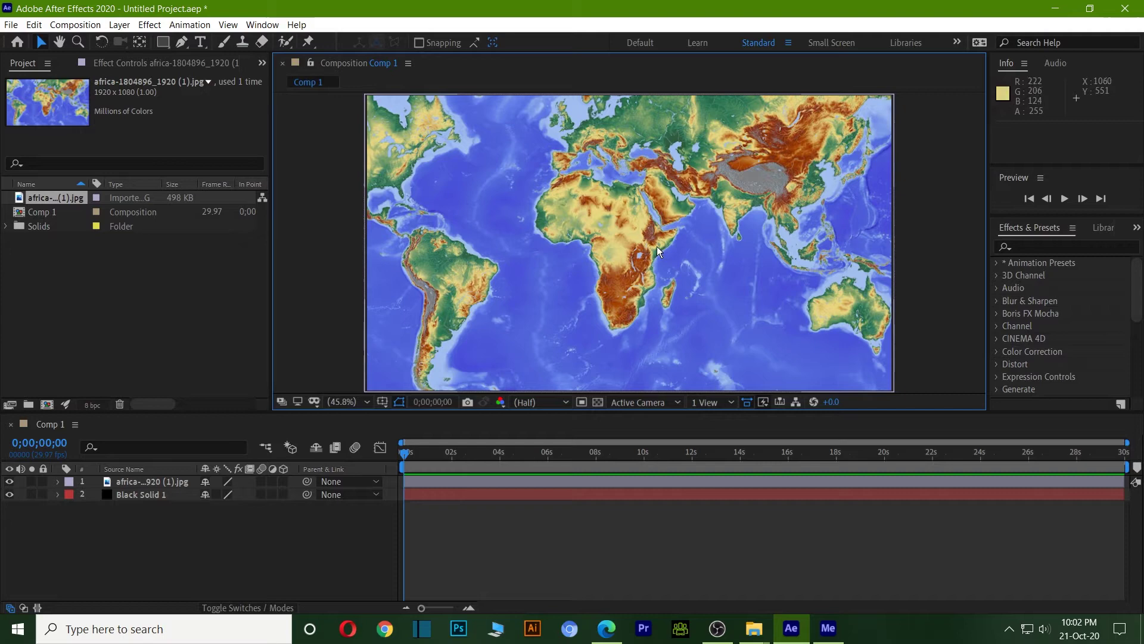
click(152, 25)
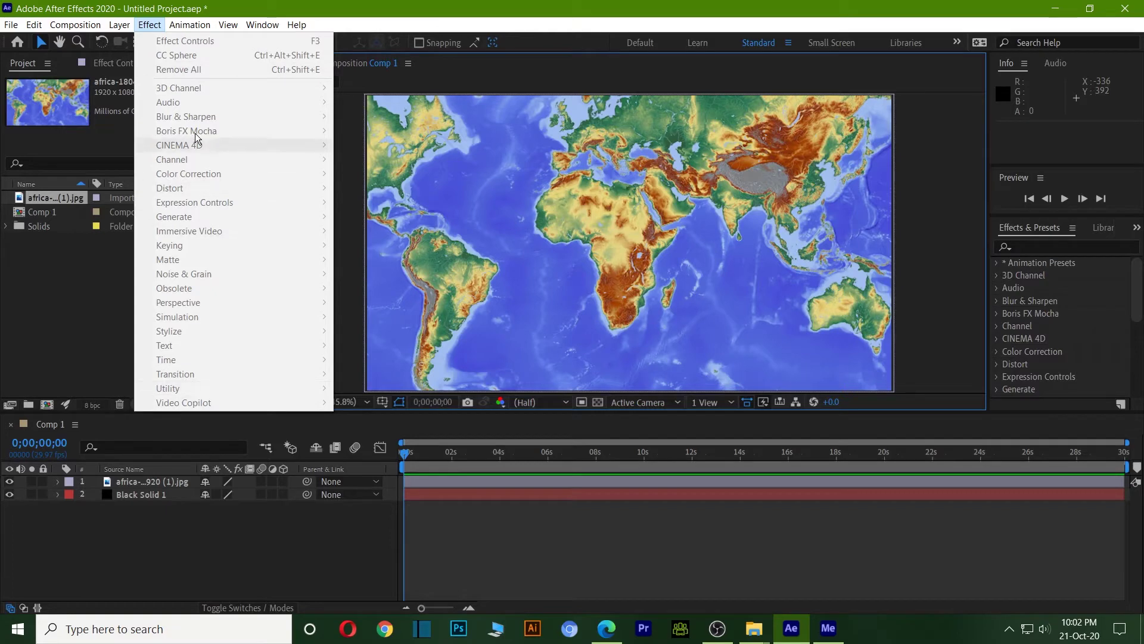
click(163, 557)
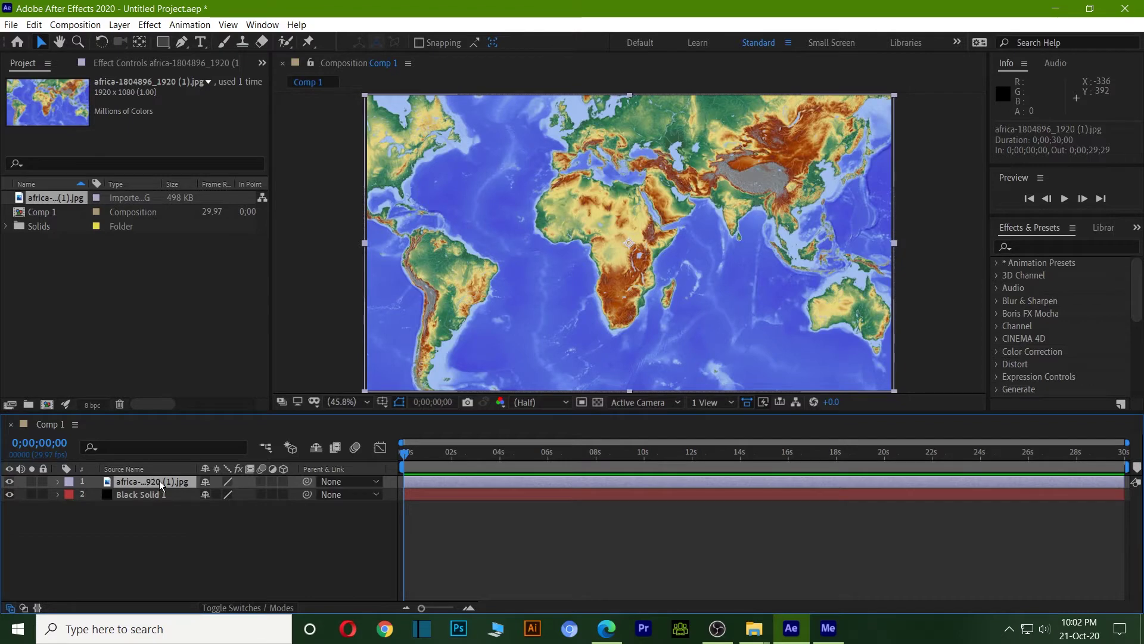
click(160, 31)
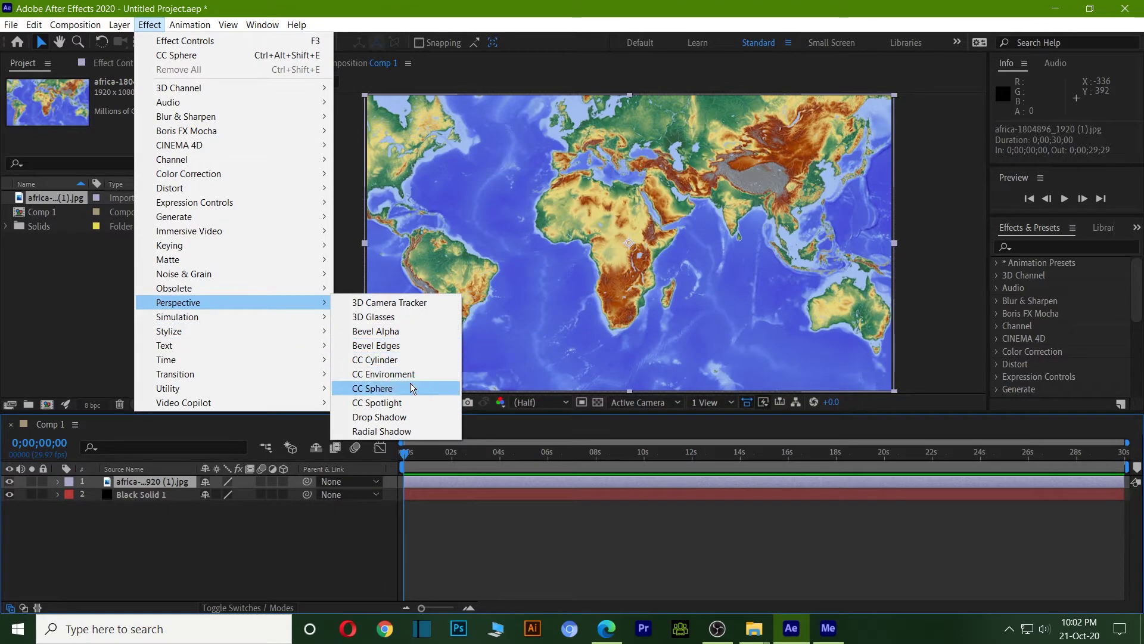
click(972, 558)
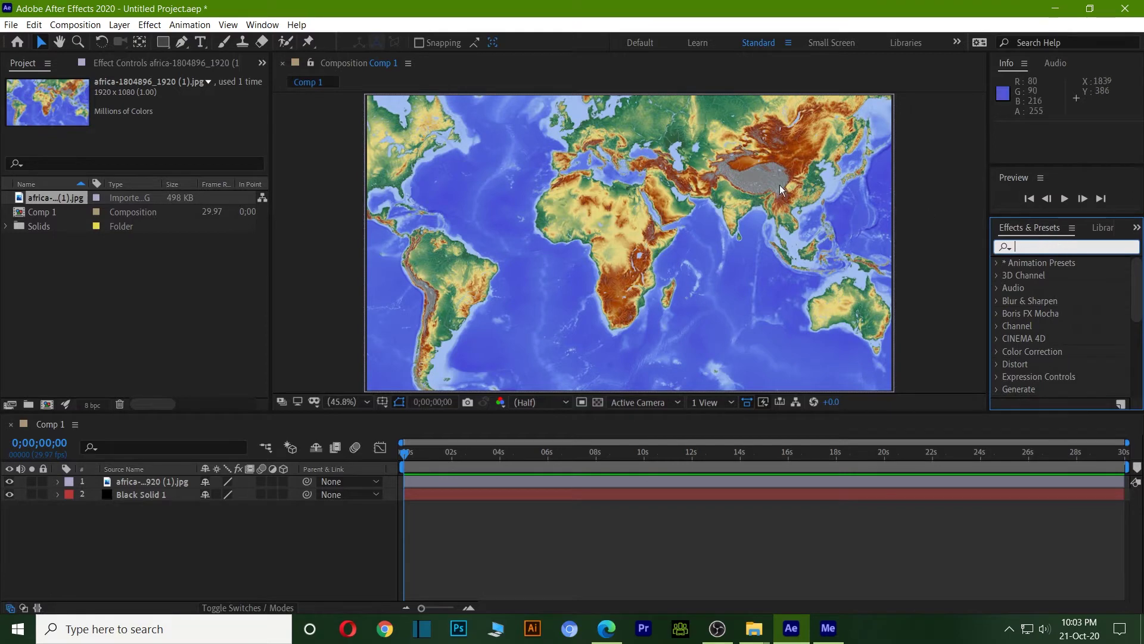
- Search the Effects & Presets panel for 'cc sp' to find CC Sphere
click(257, 22)
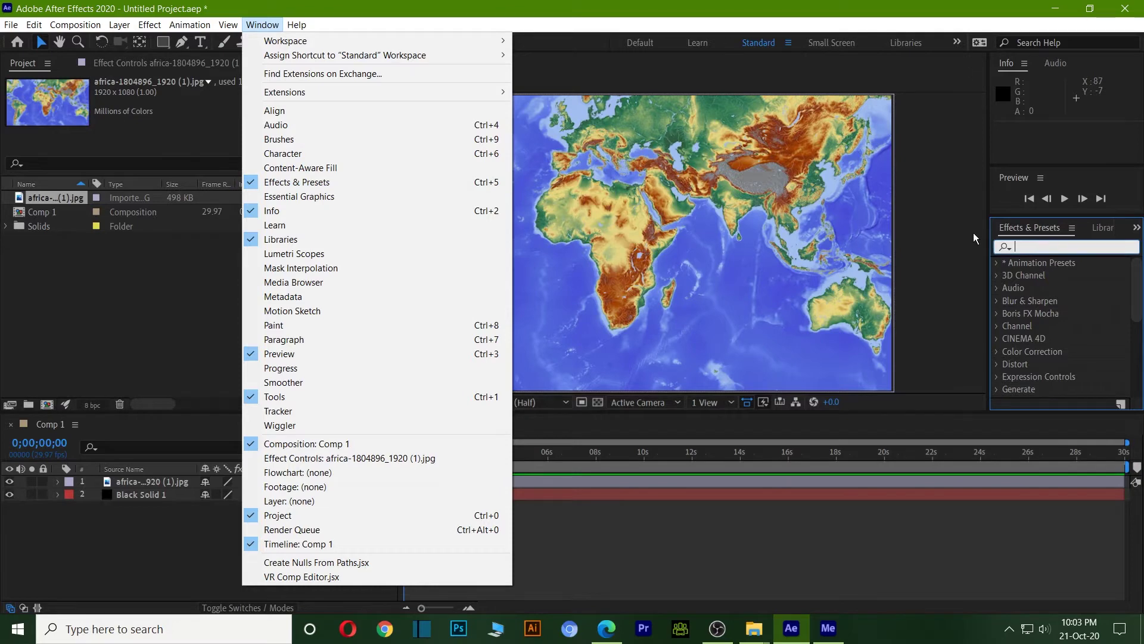
click(978, 238)
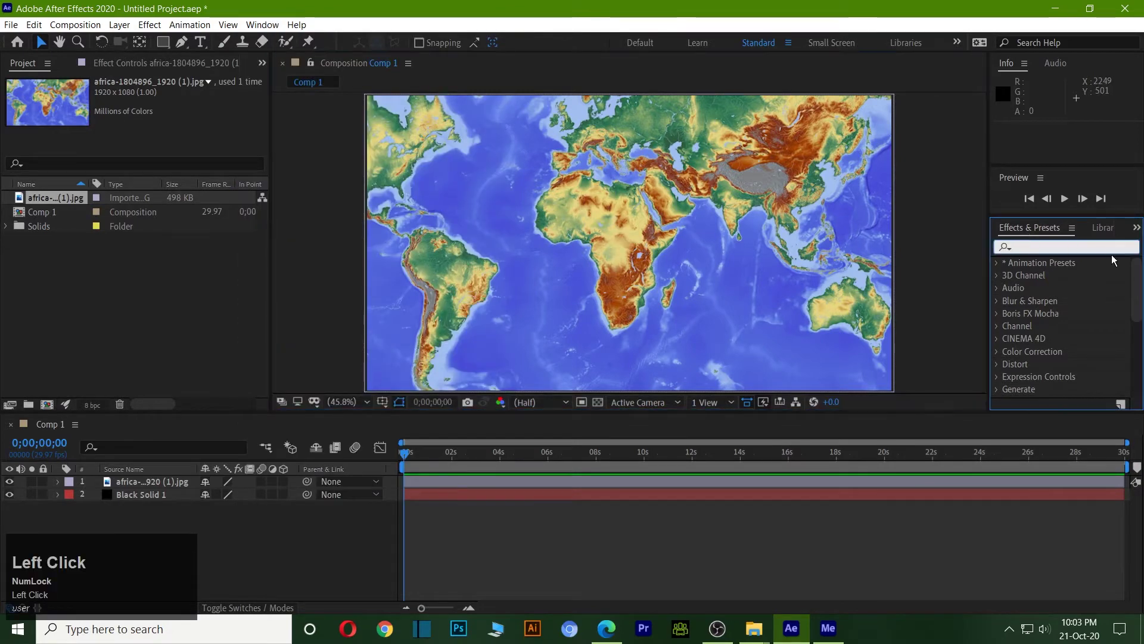
key(c)
key(c)
key(space)
text(sp)
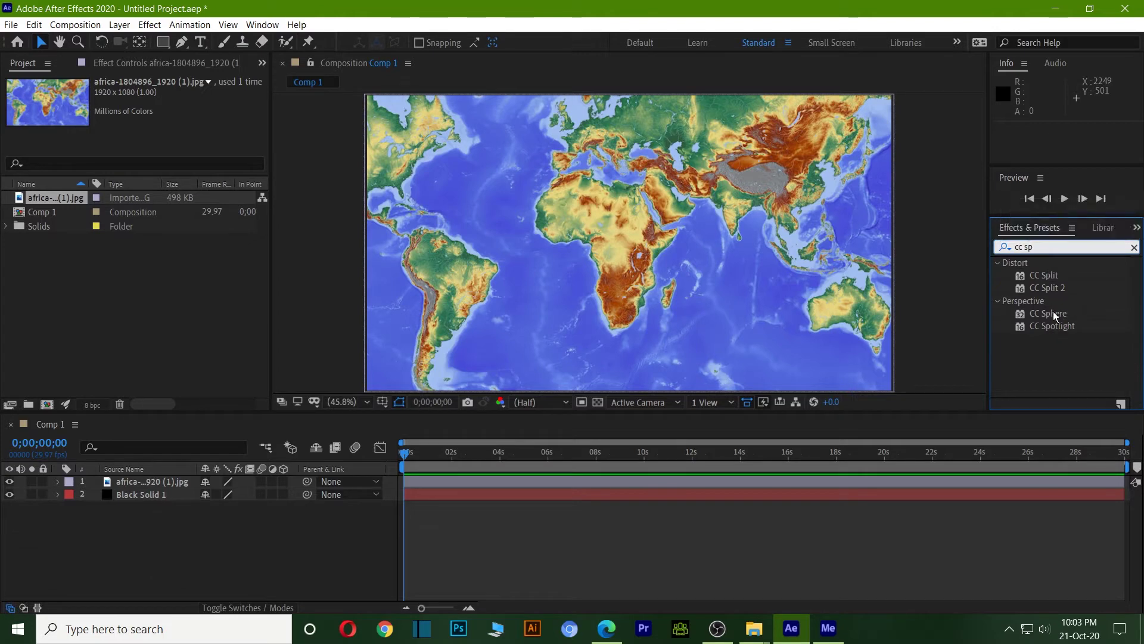
- Apply CC Sphere to the map layer and enlarge the layer's scale slightly
drag(1056, 317, 955, 203)
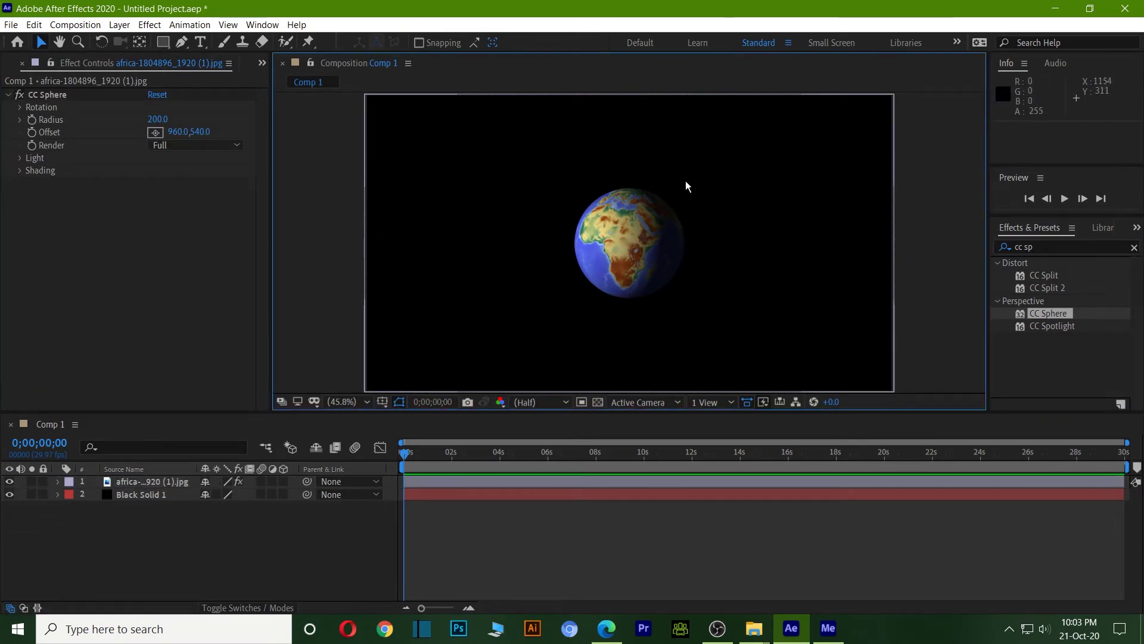
click(63, 486)
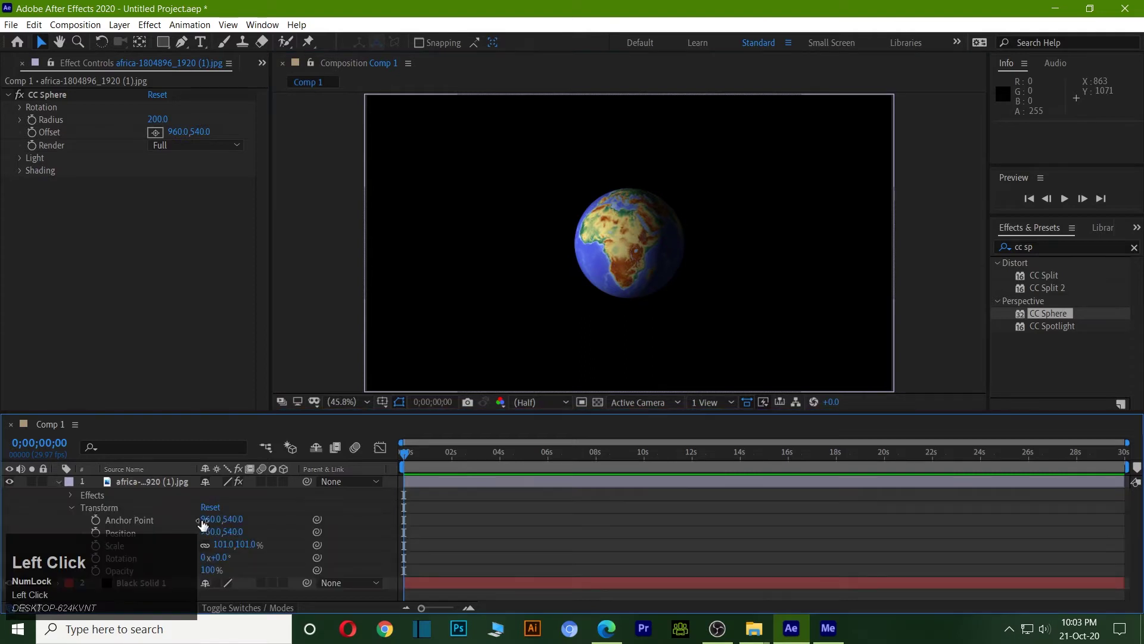
key(s)
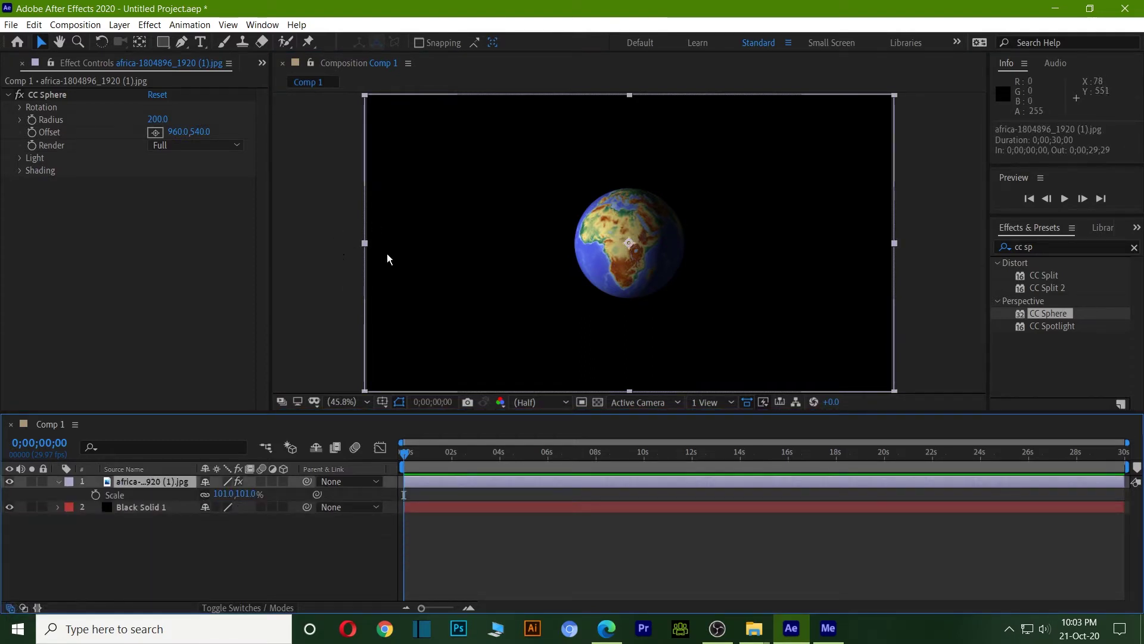
drag(240, 498, 623, 220)
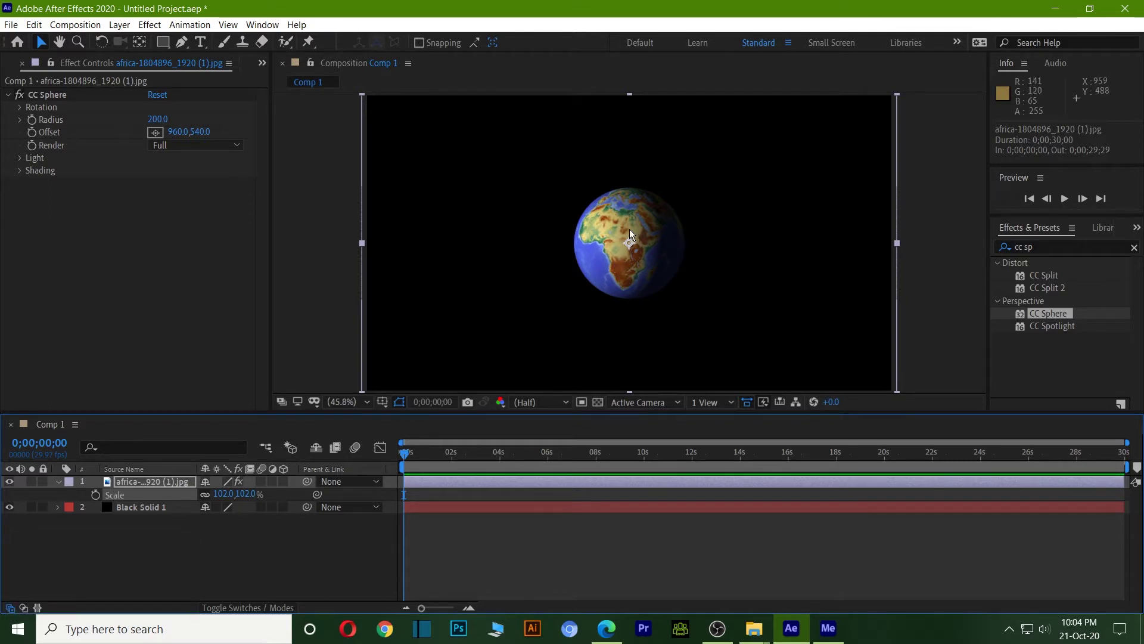
- Scrub CC Sphere's Radius from 200 up to 439
click(124, 158)
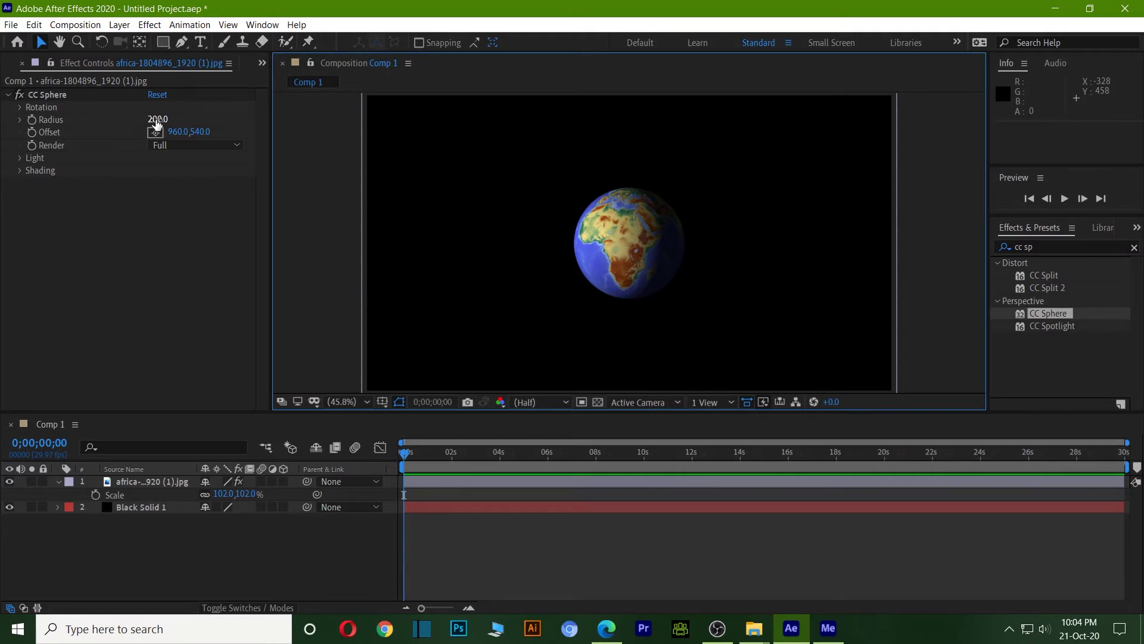
click(23, 127)
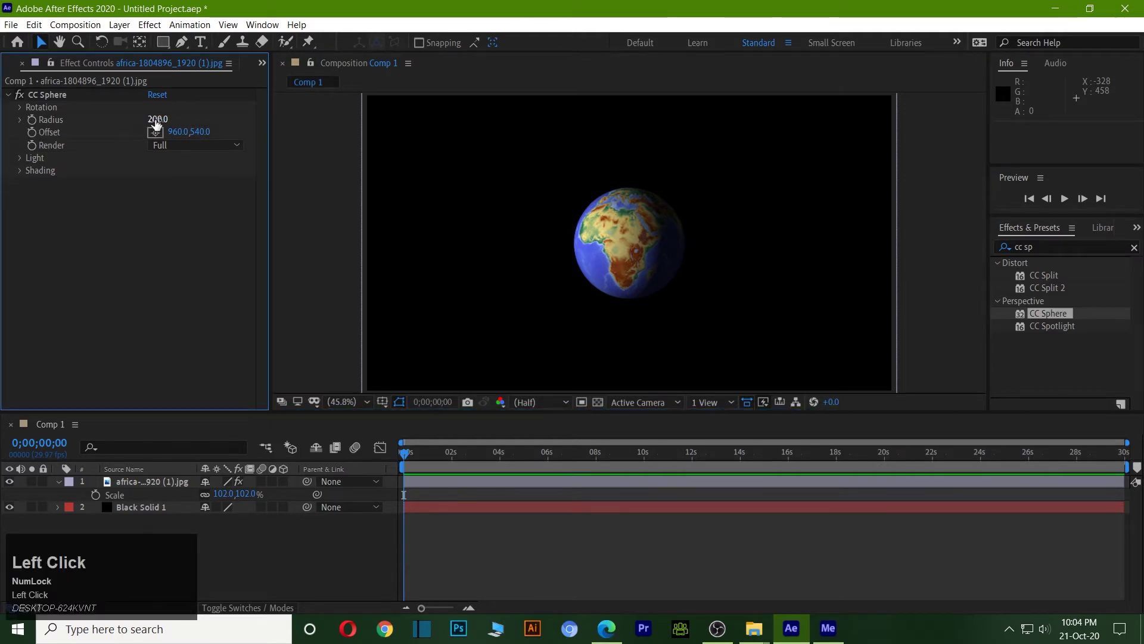
drag(156, 126, 192, 241)
click(192, 242)
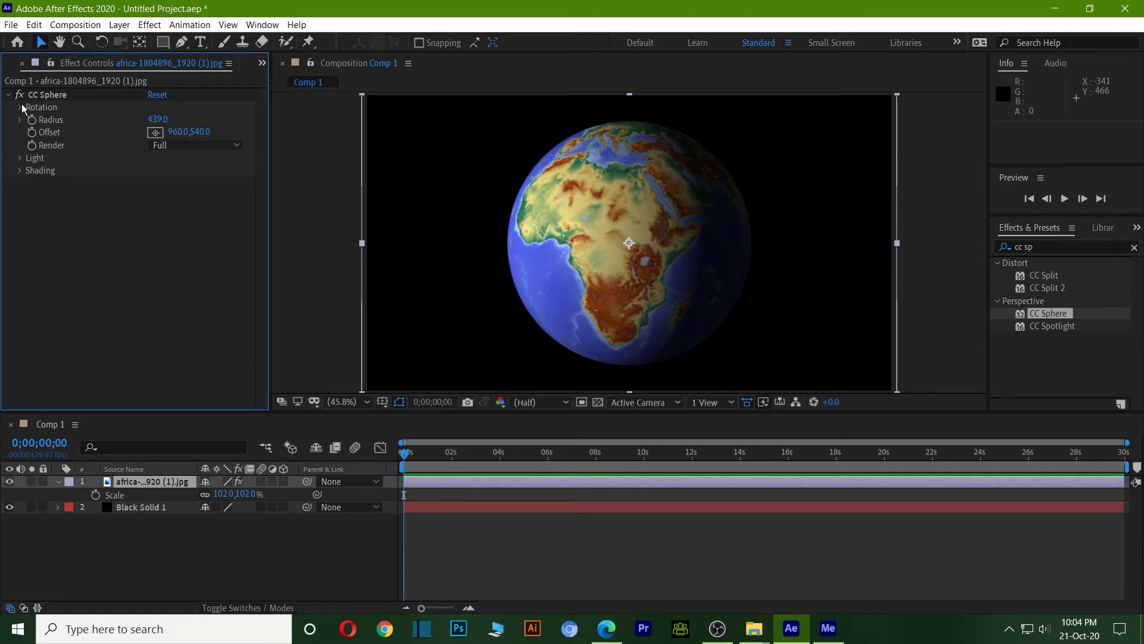
- Expand CC Sphere's Rotation group and set the Rotation Y revolution count
click(26, 110)
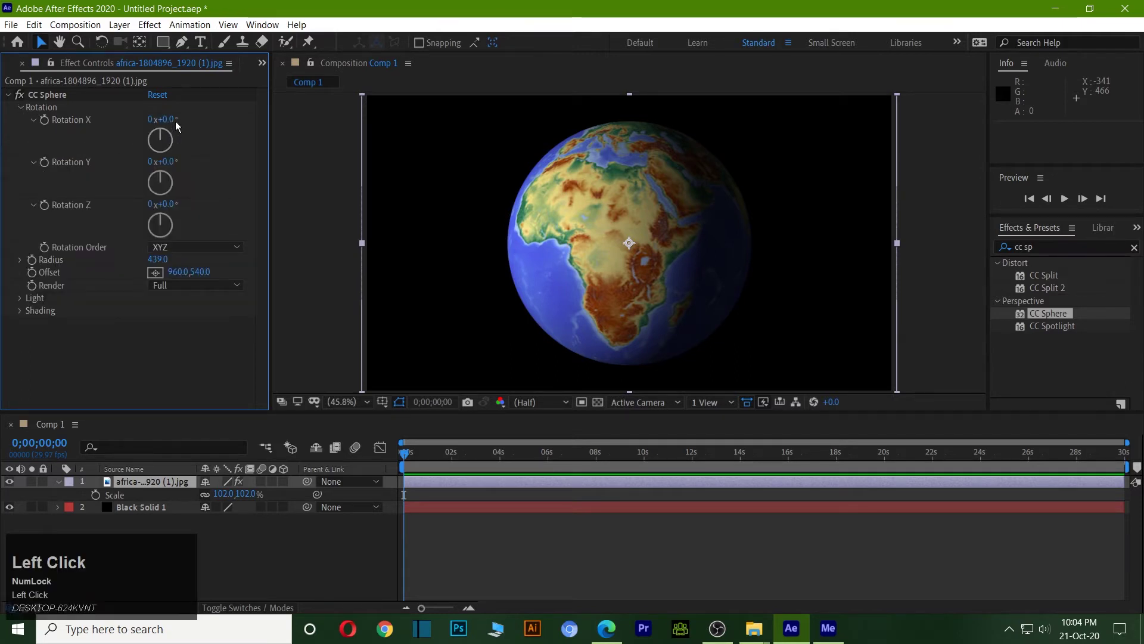
drag(173, 127, 164, 170)
drag(164, 170, 176, 169)
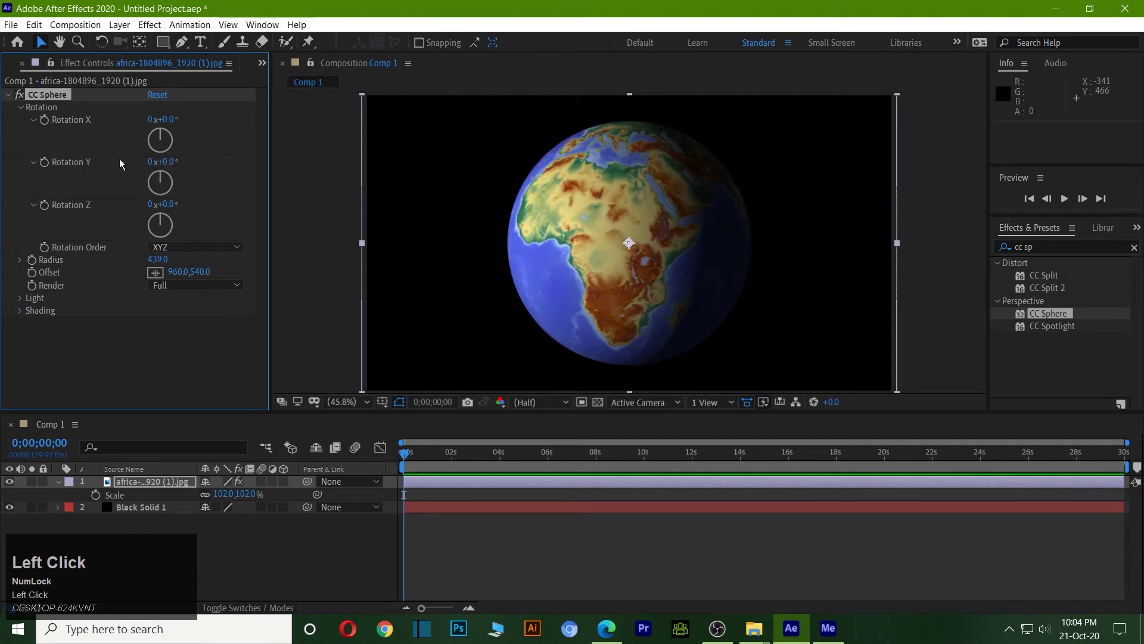
drag(172, 206, 173, 169)
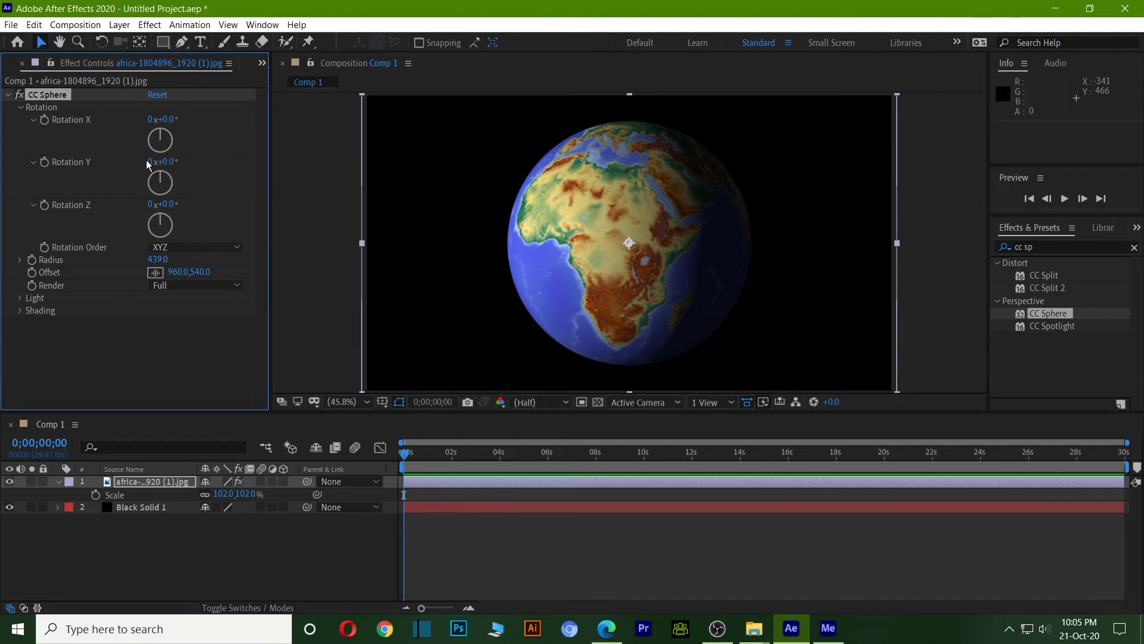
click(151, 166)
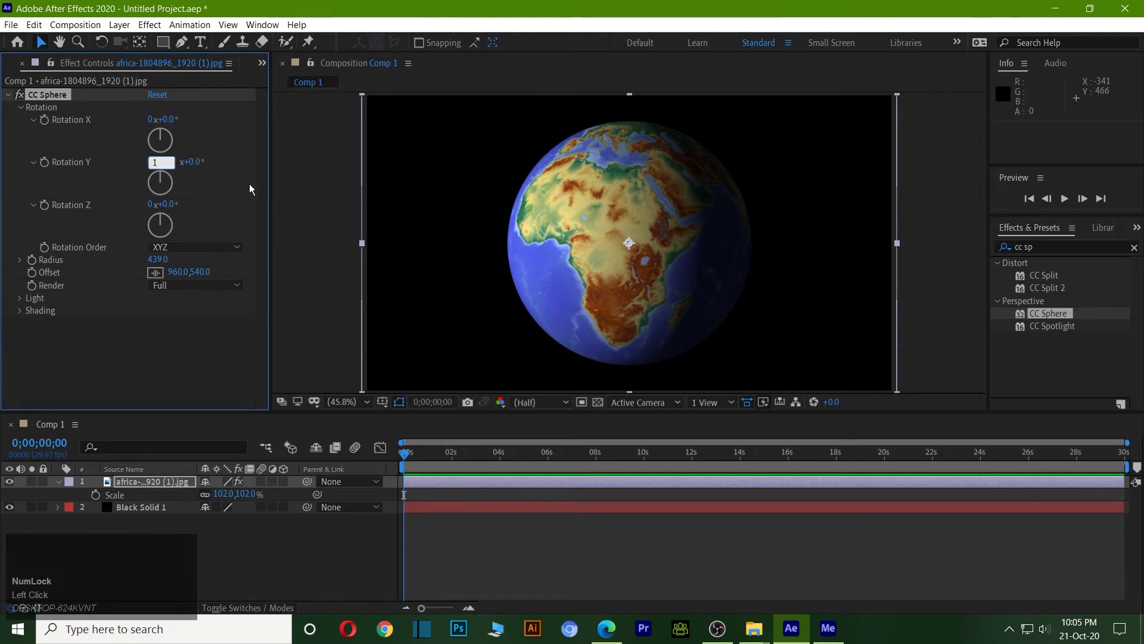
click(220, 167)
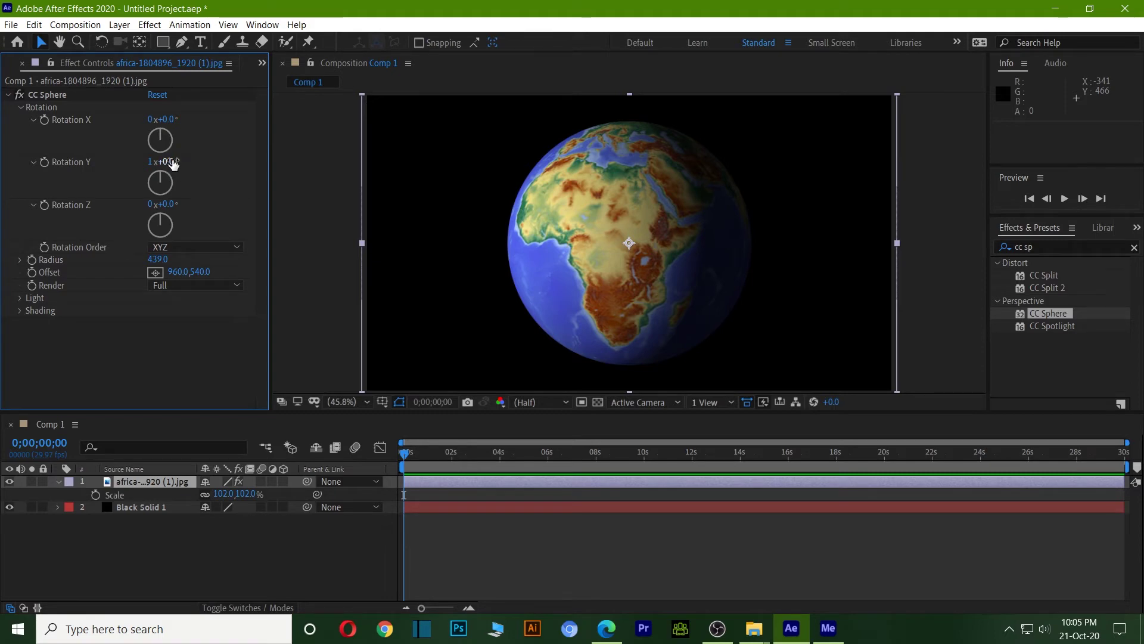
- Adjust Rotation Y to 3 revolutions plus the extra degrees
click(174, 165)
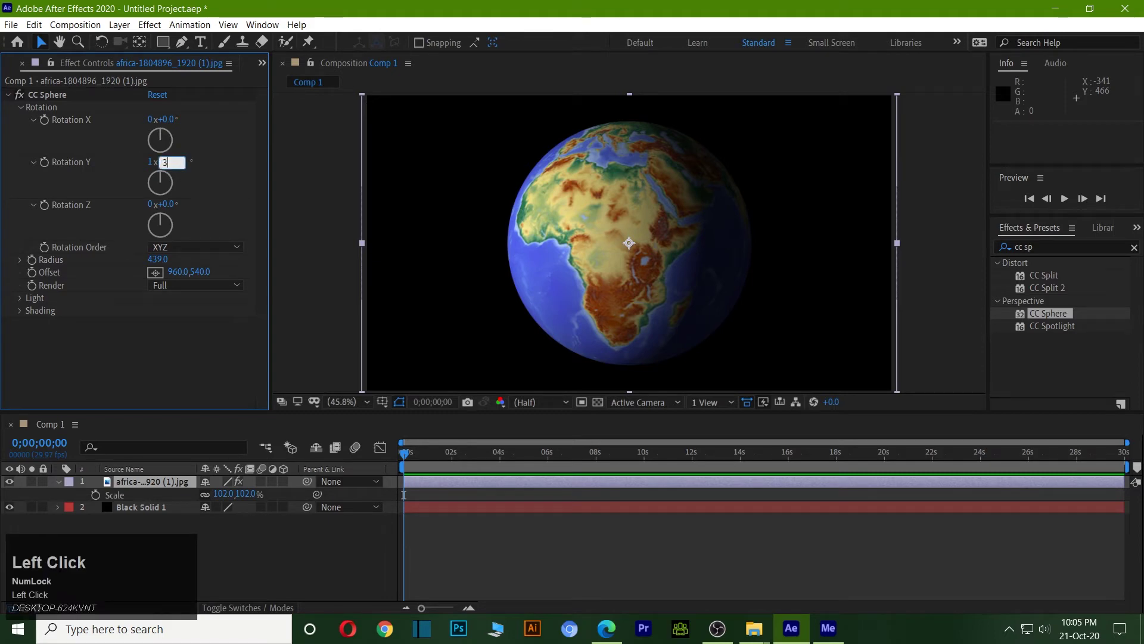
key(BackSpace)
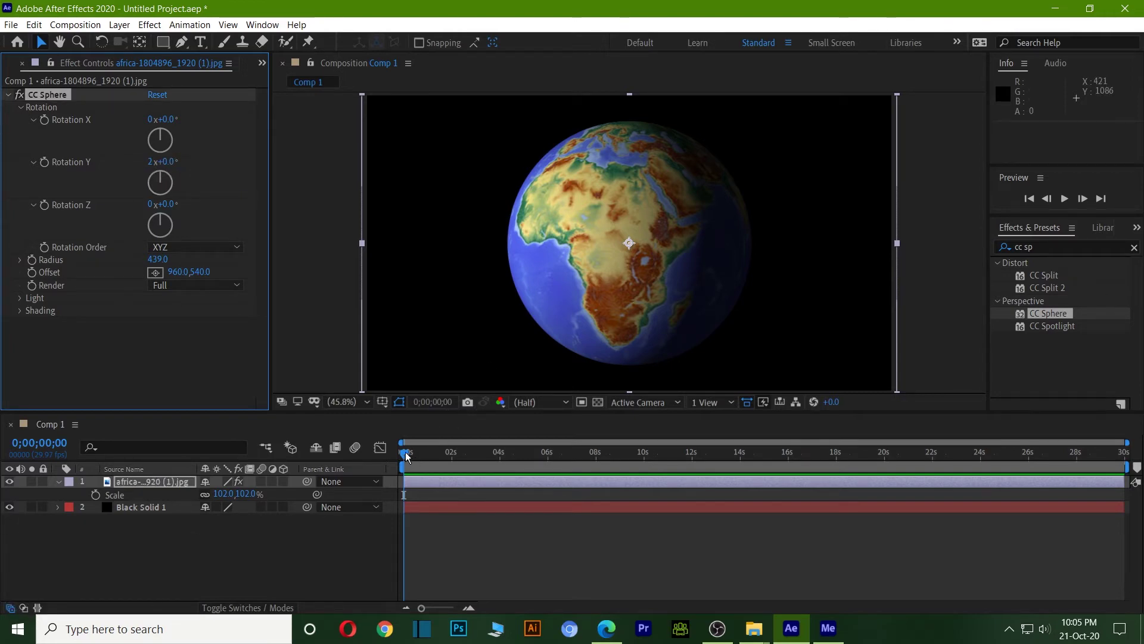
click(175, 167)
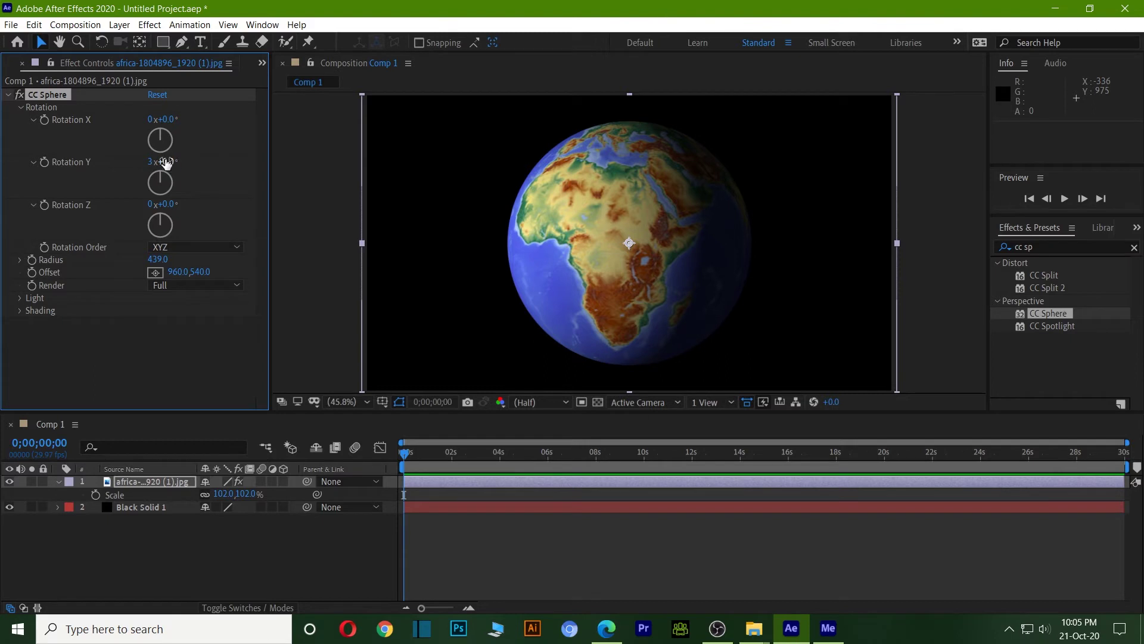
click(171, 167)
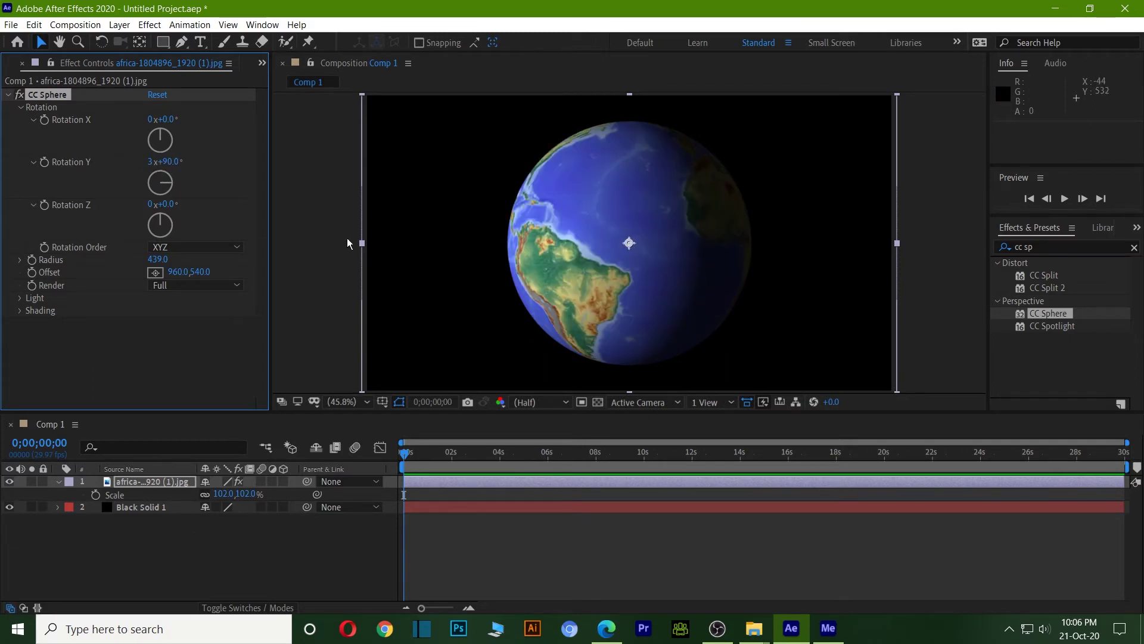
- Keyframe Rotation Y and set it to 6 revolutions at 0;00;16;01
click(175, 166)
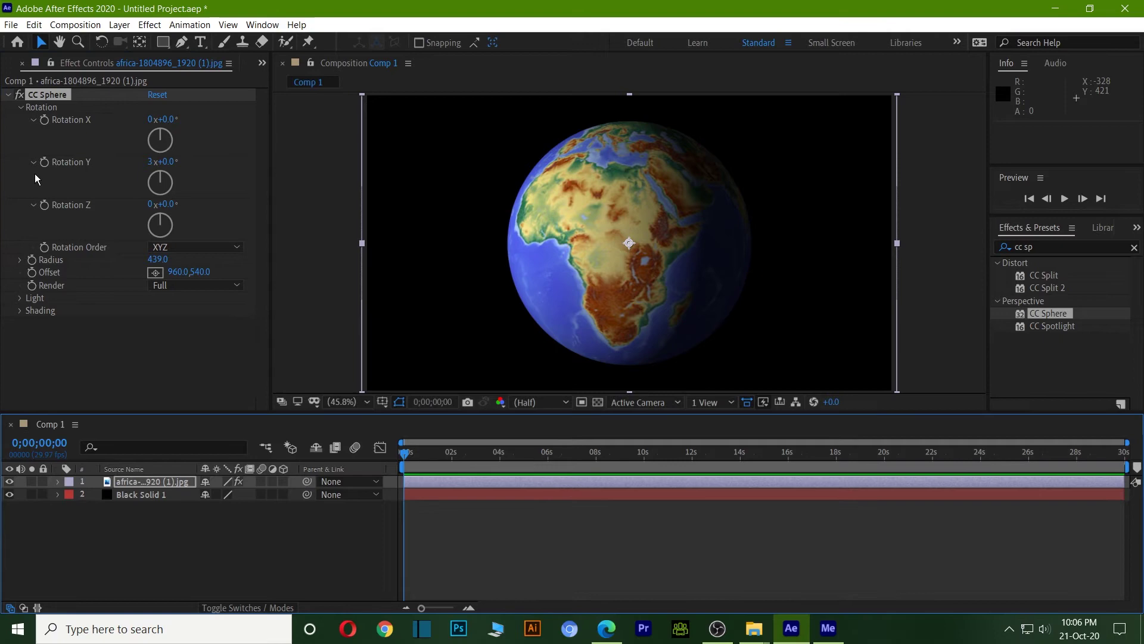
drag(50, 167, 1139, 446)
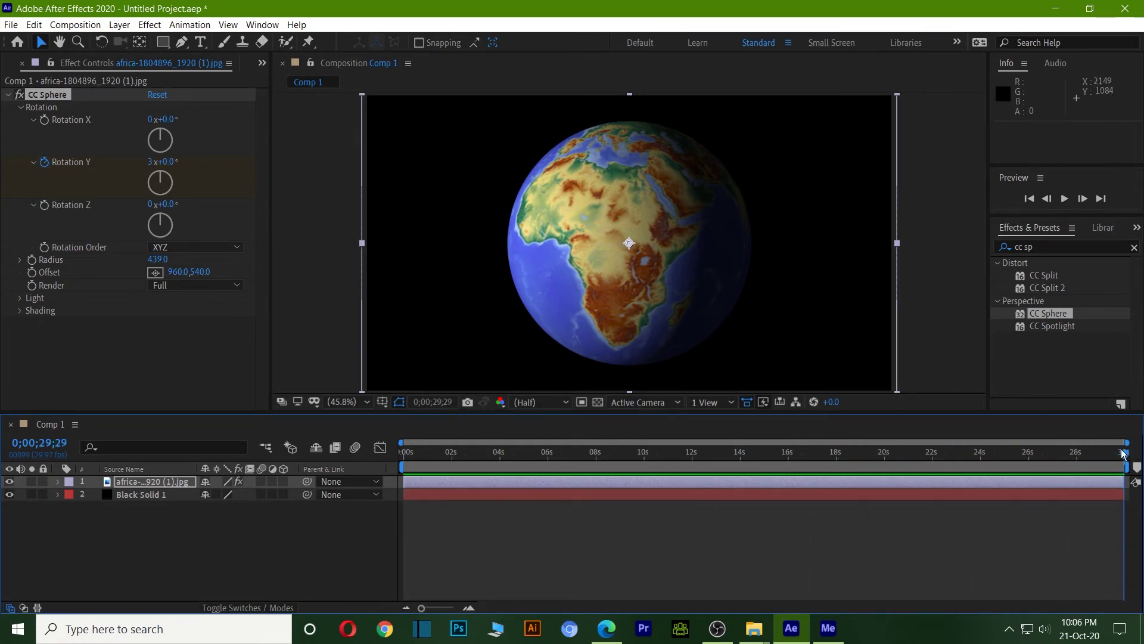
drag(1130, 459, 925, 520)
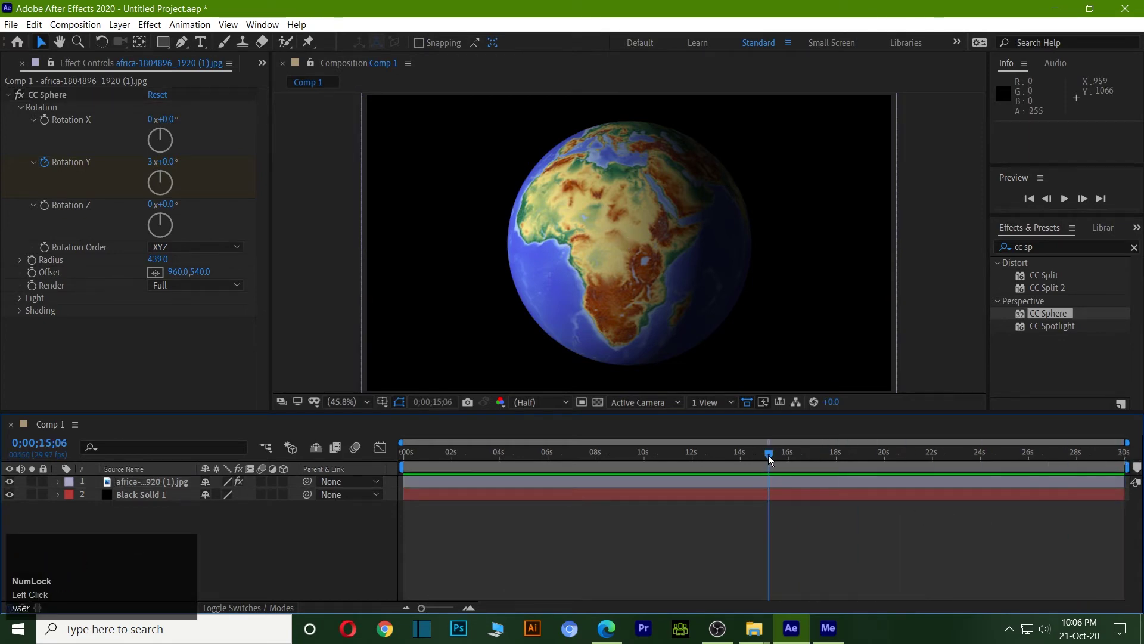
click(771, 459)
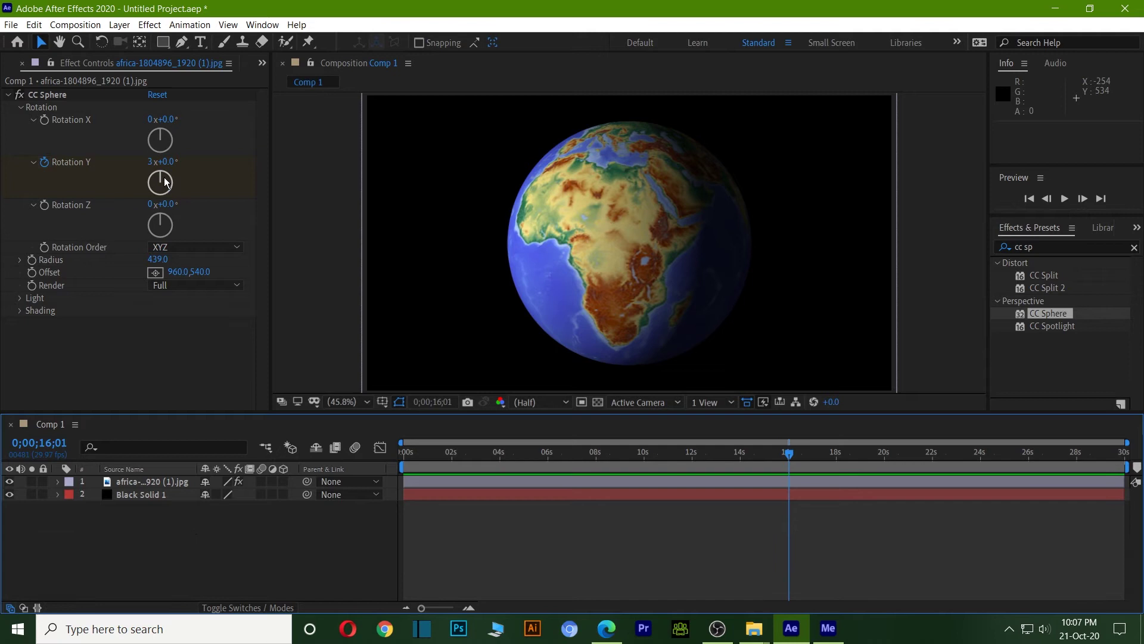
click(154, 169)
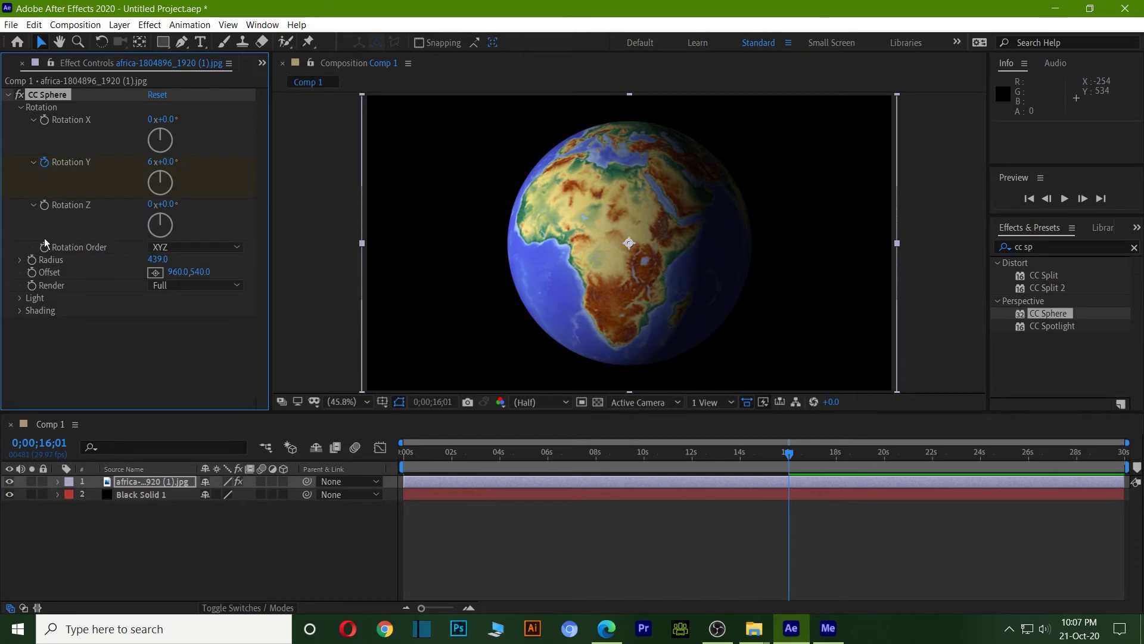
- In CC Sphere's Light group, set Light Intensity to 97 and Light Height to 51
click(24, 110)
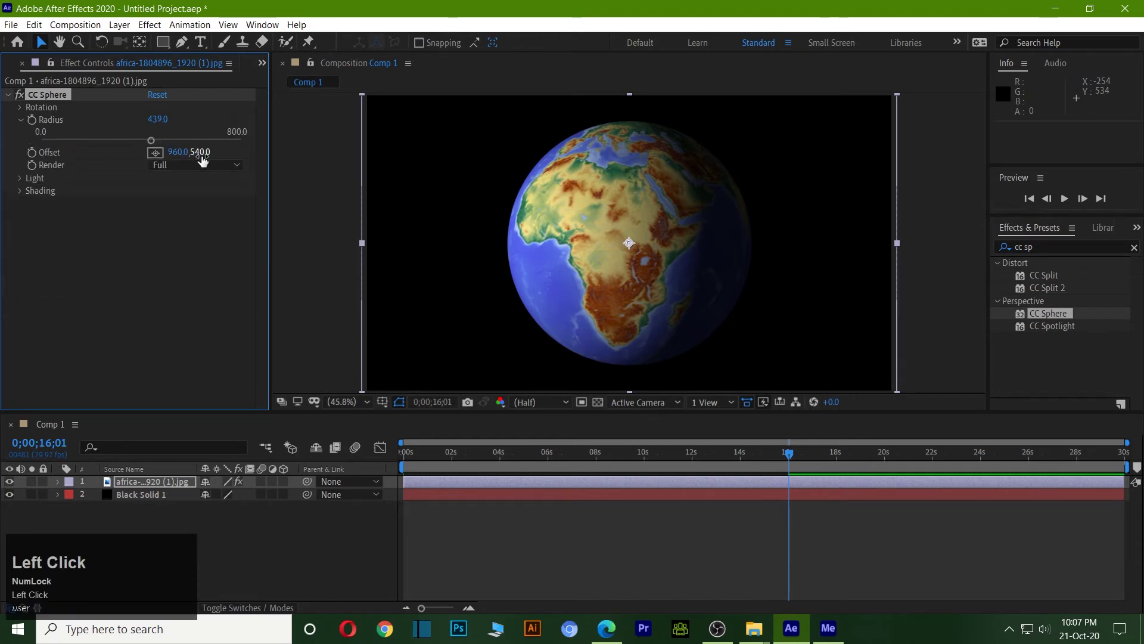
click(24, 164)
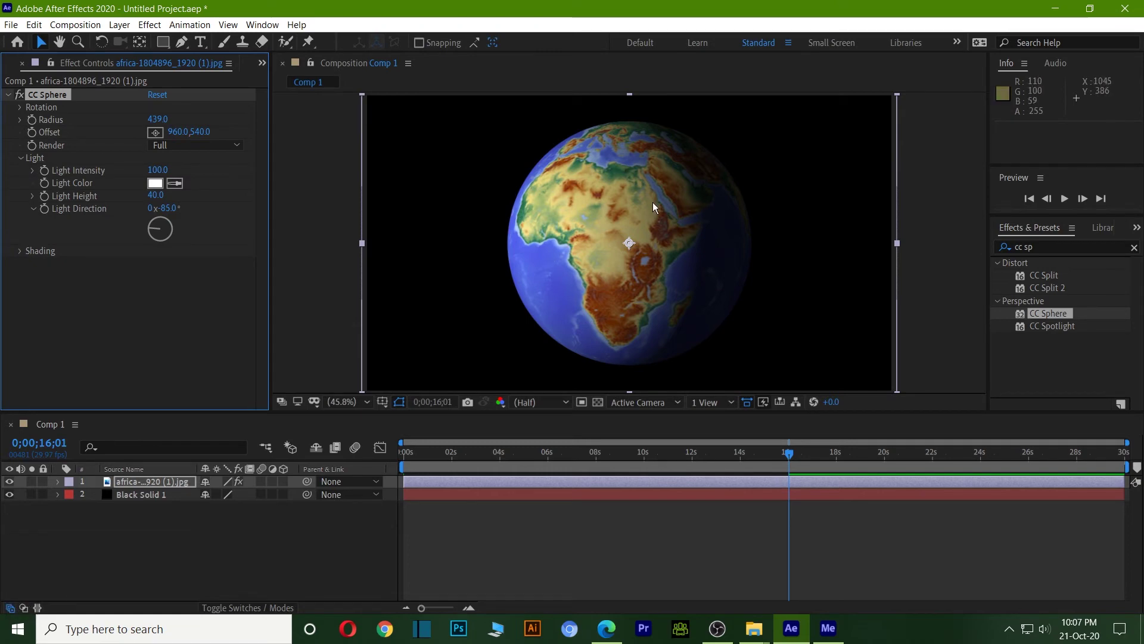
drag(163, 174, 897, 359)
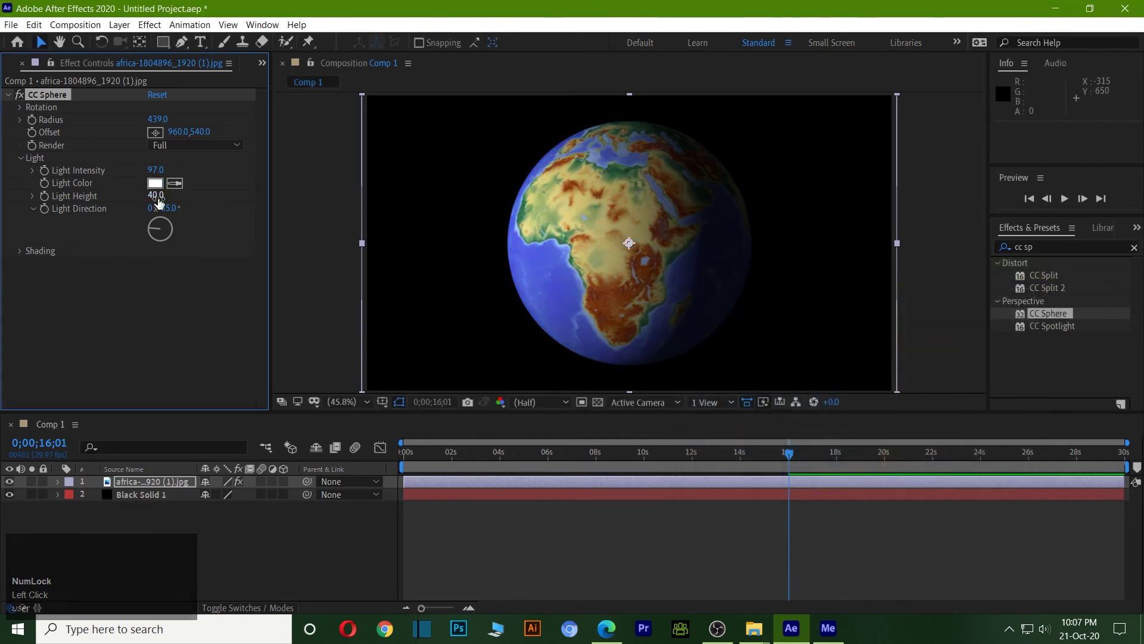
click(162, 207)
drag(162, 207, 170, 217)
drag(170, 217, 26, 143)
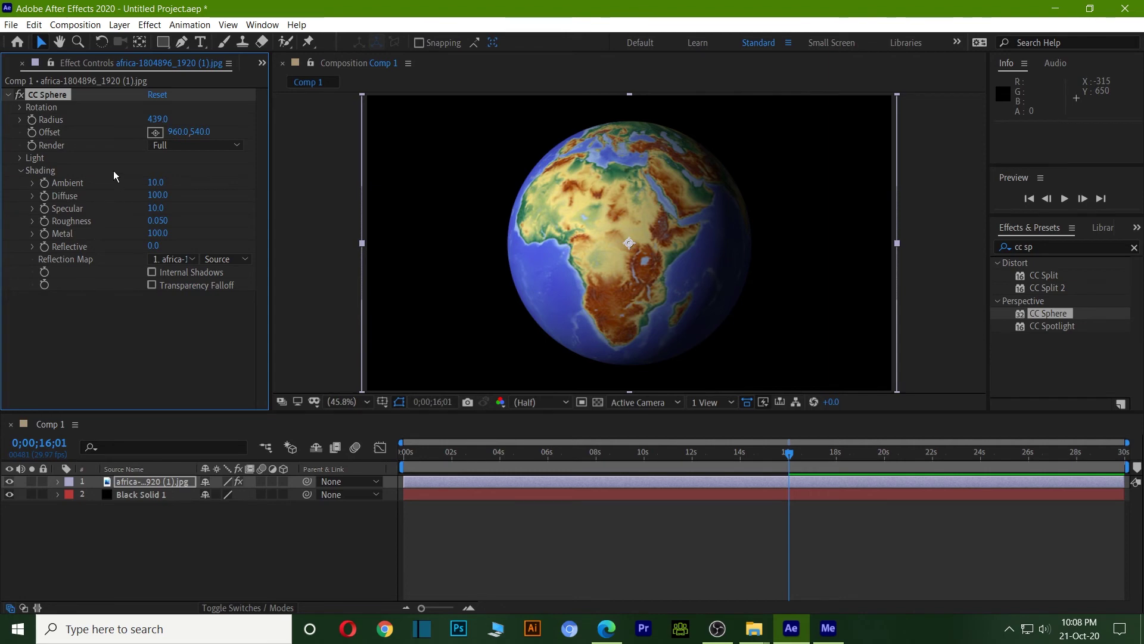
drag(166, 227, 95, 202)
key(ctrl+z)
drag(161, 201, 179, 236)
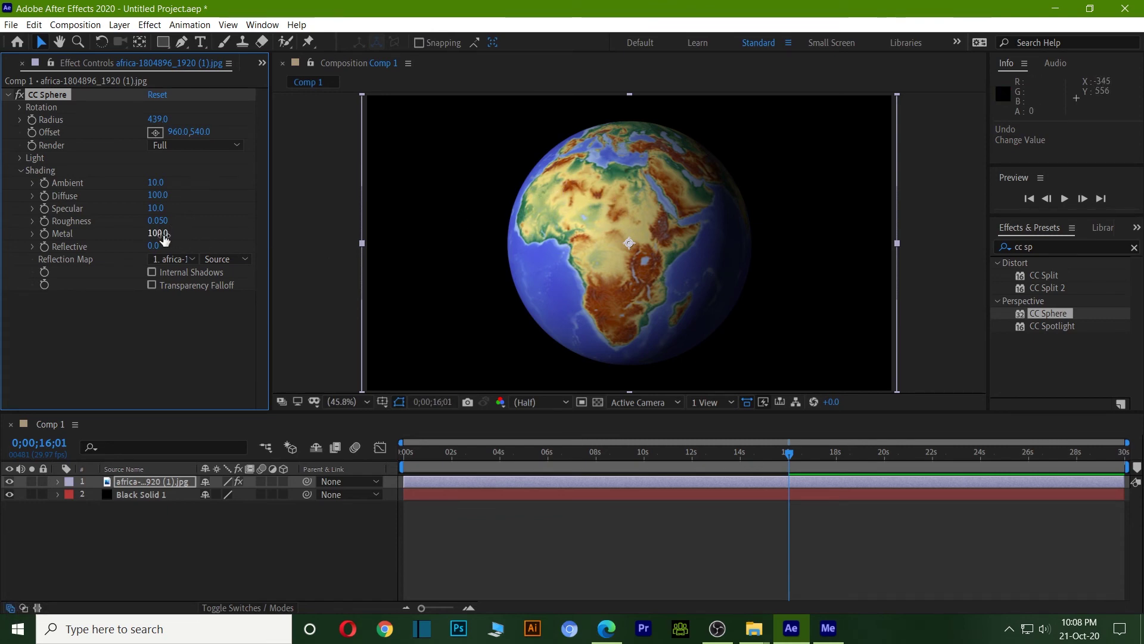
click(159, 253)
drag(159, 254, 869, 550)
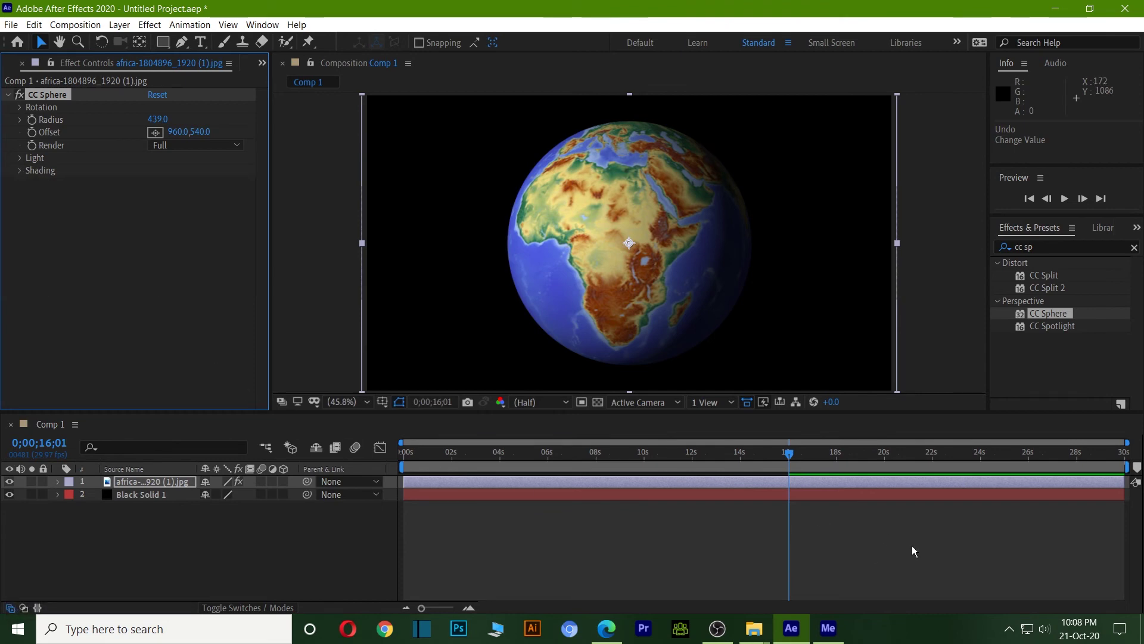
- End the work area at 0;00;16;19 and clear the Effects & Presets search
key(Home)
key(space)
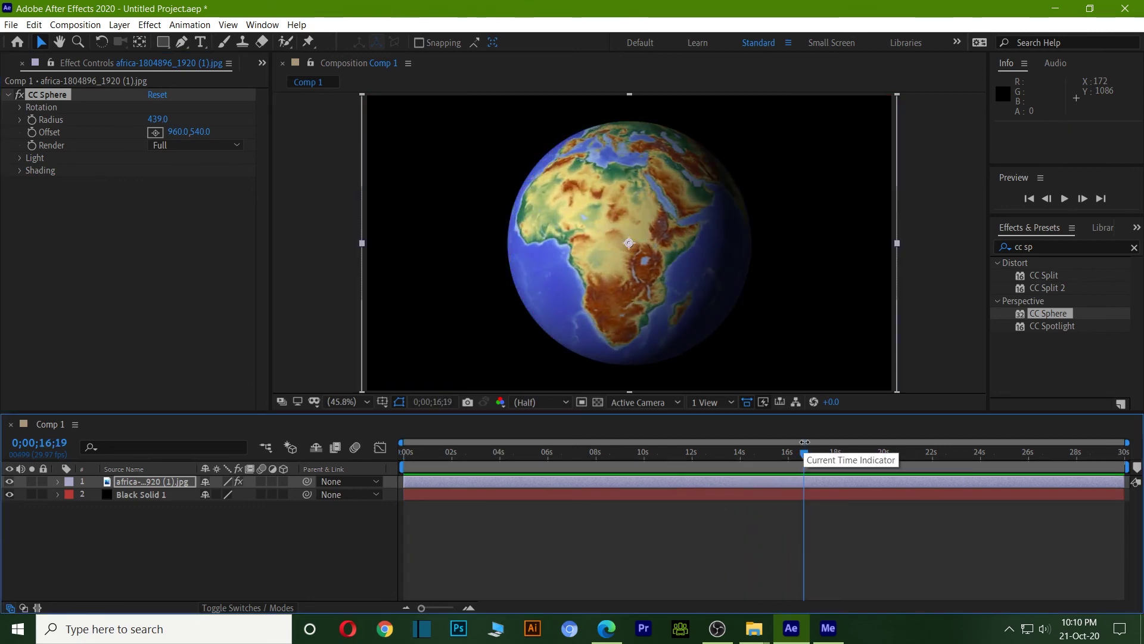
key(n)
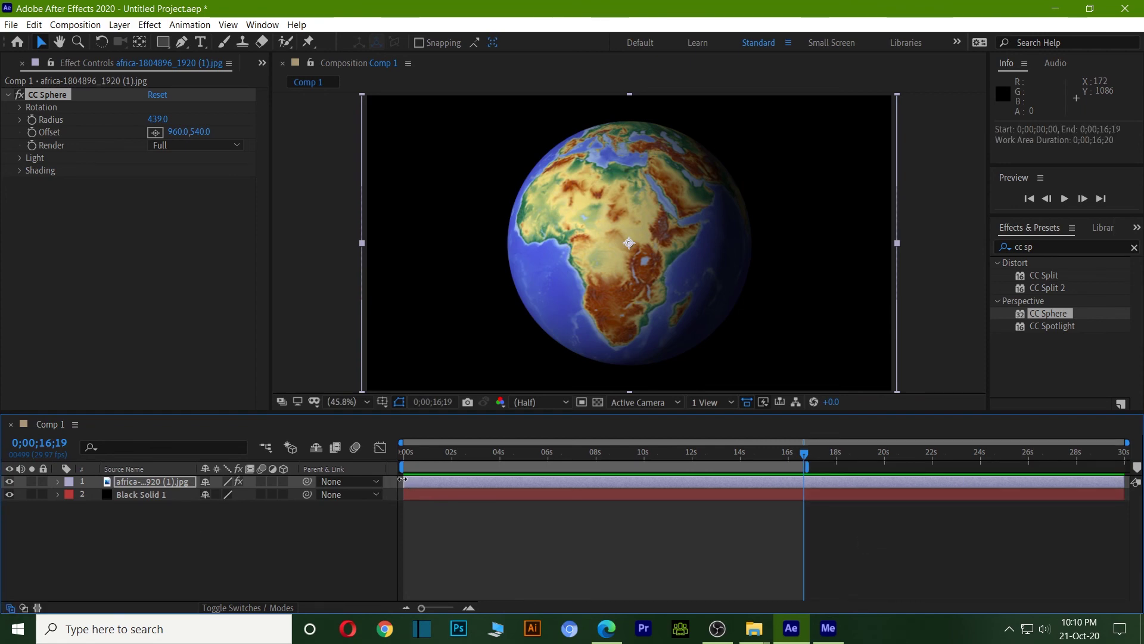
drag(800, 466, 934, 256)
key(BackSpace)
click(1000, 269)
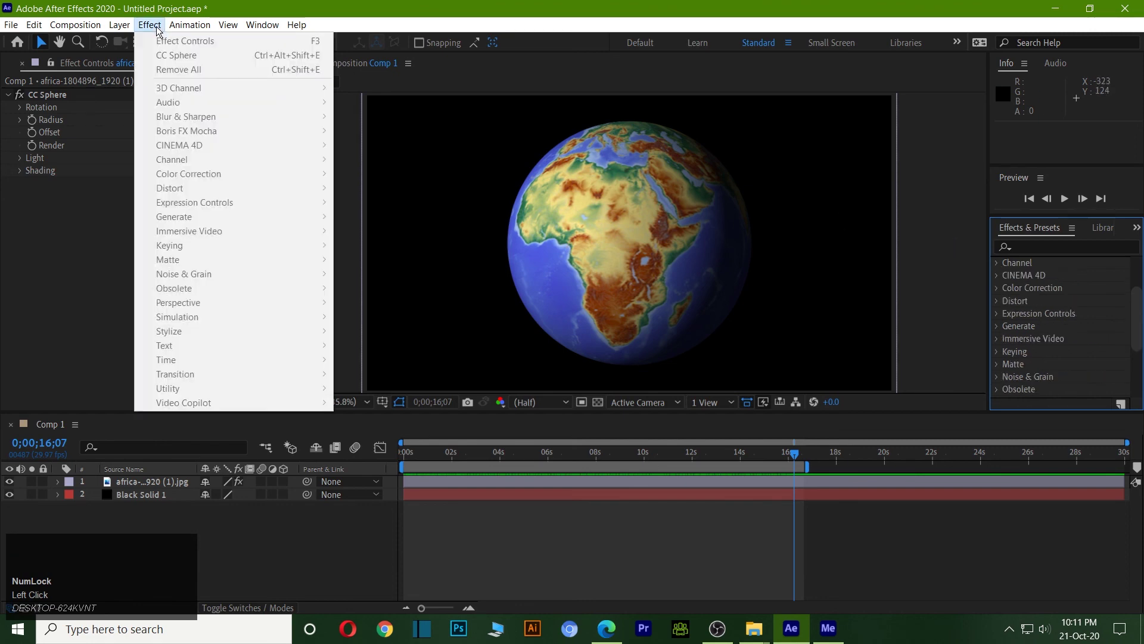
click(98, 292)
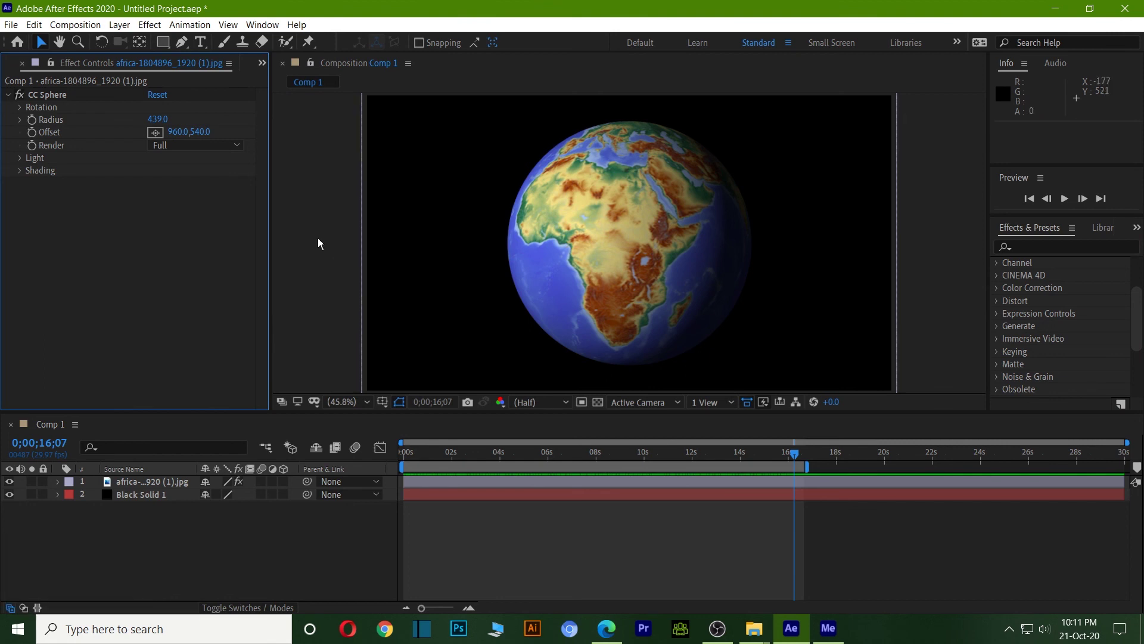
click(321, 243)
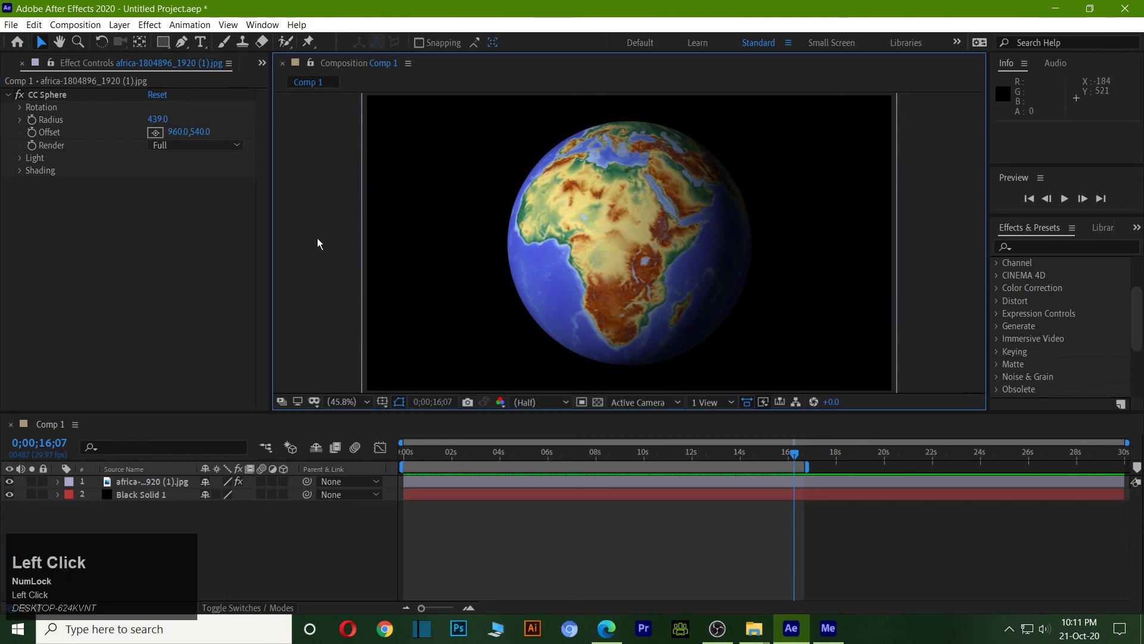